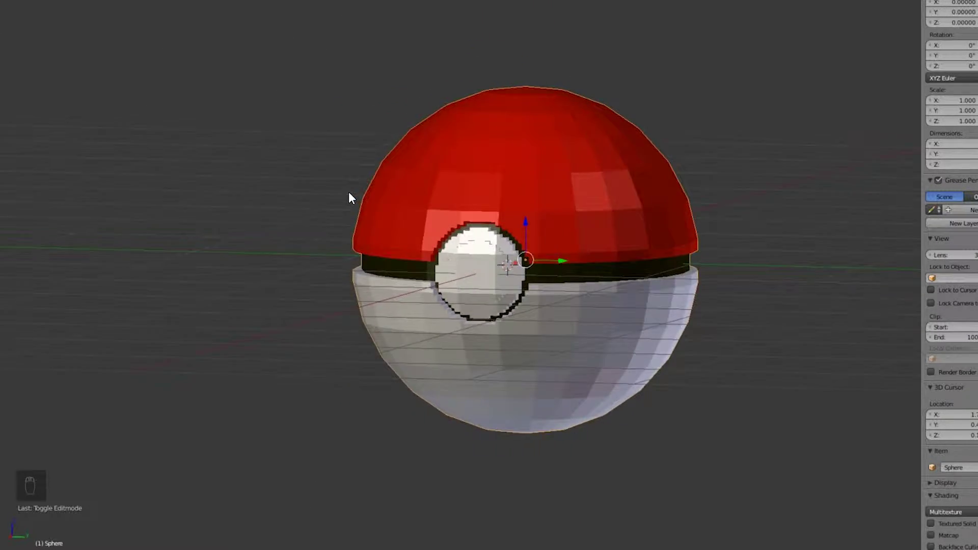
Orbit around the finished Pokéball model to preview it before starting fresh.
drag(426, 214, 375, 200)
drag(472, 249, 663, 309)
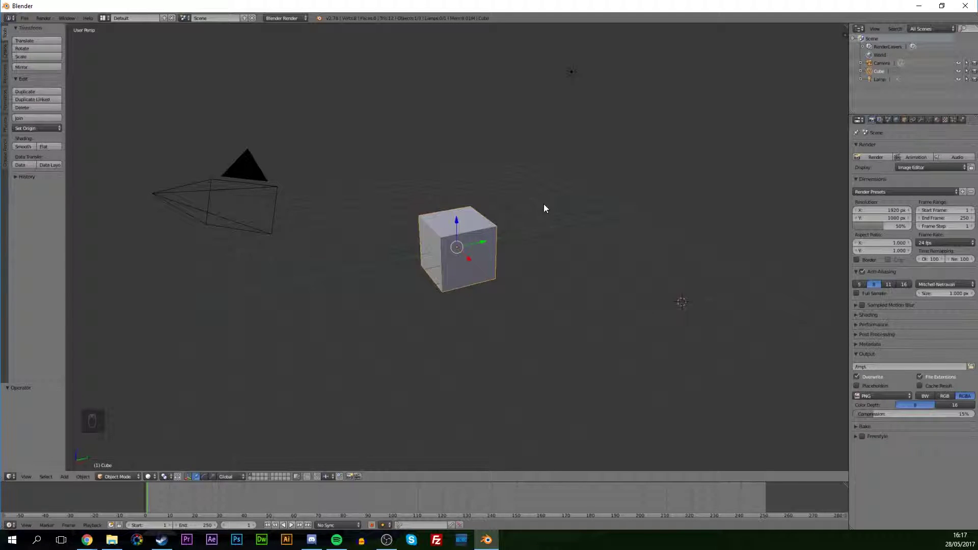
Delete the default cube, camera and lamp and add a UV sphere at the origin.
key(a)
key(a)
key(Delete)
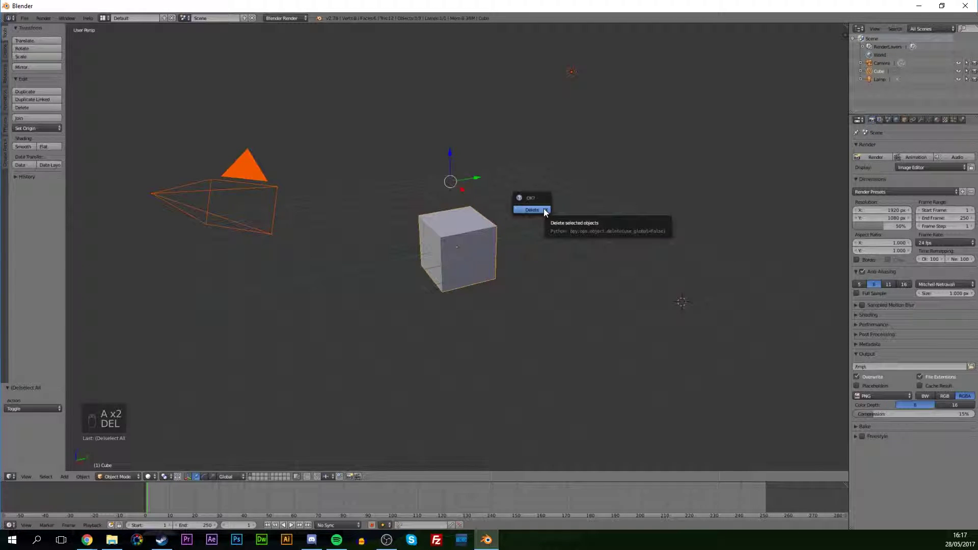
click(547, 213)
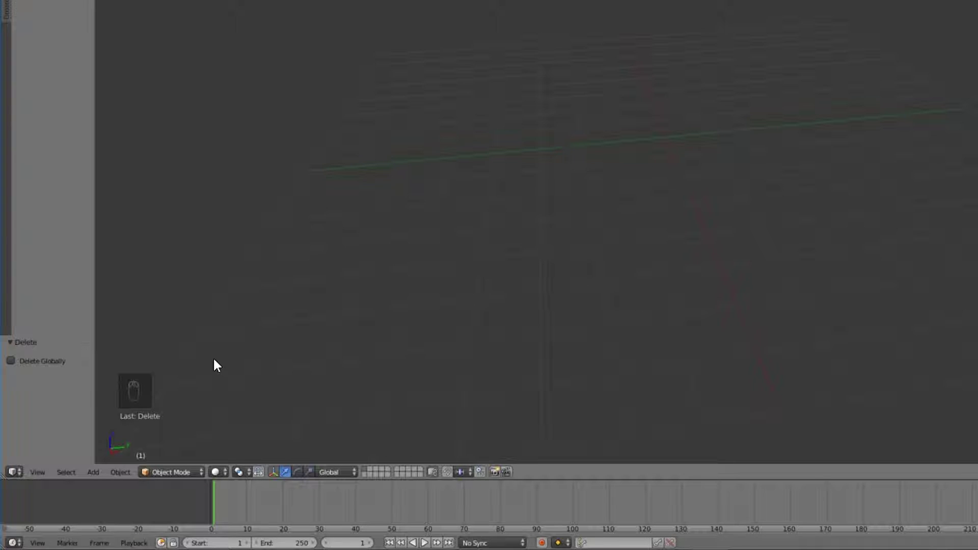
middle_click(149, 369)
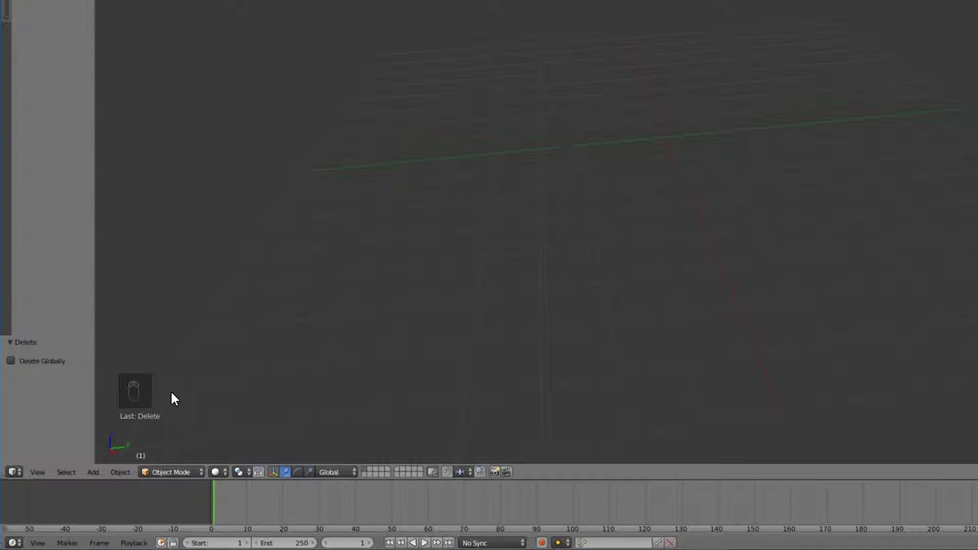
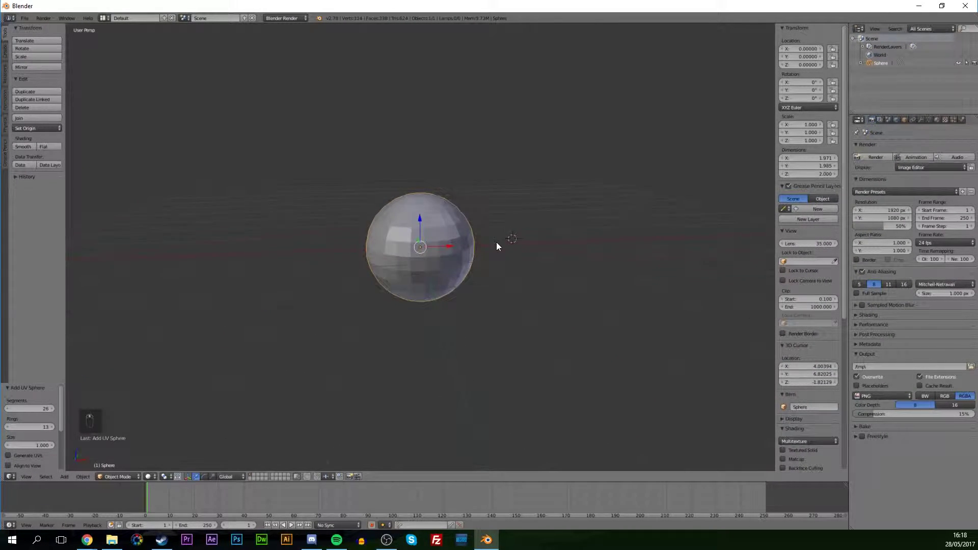
drag(417, 255, 419, 256)
Enter edit mode on the sphere, deselect all geometry and face it from the right side.
drag(528, 311, 511, 305)
middle_click(498, 287)
key(Tab)
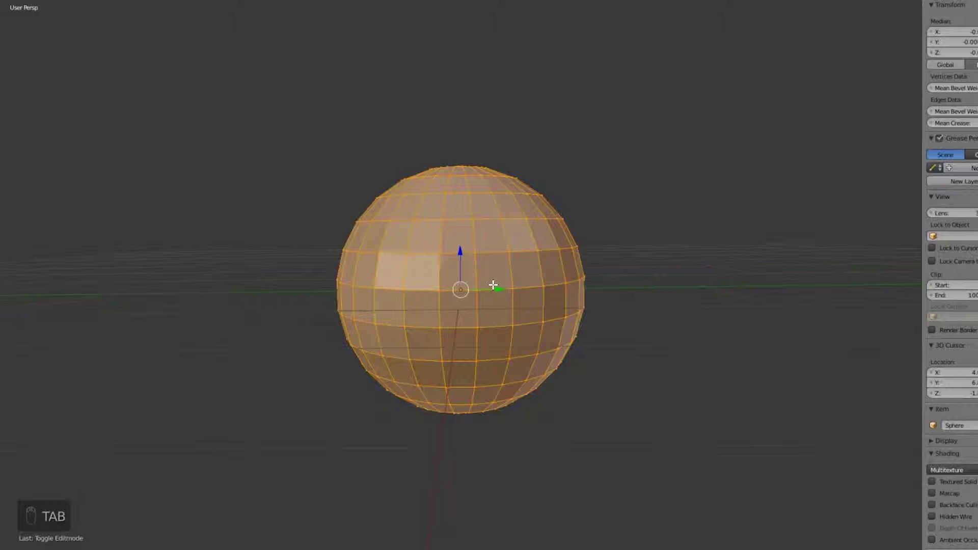
key(ctrl+Tab)
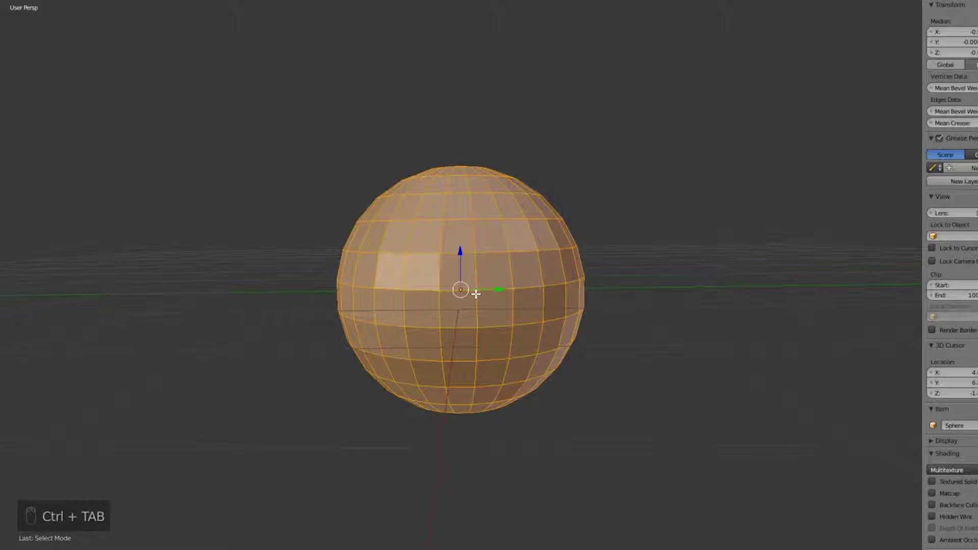
key(a)
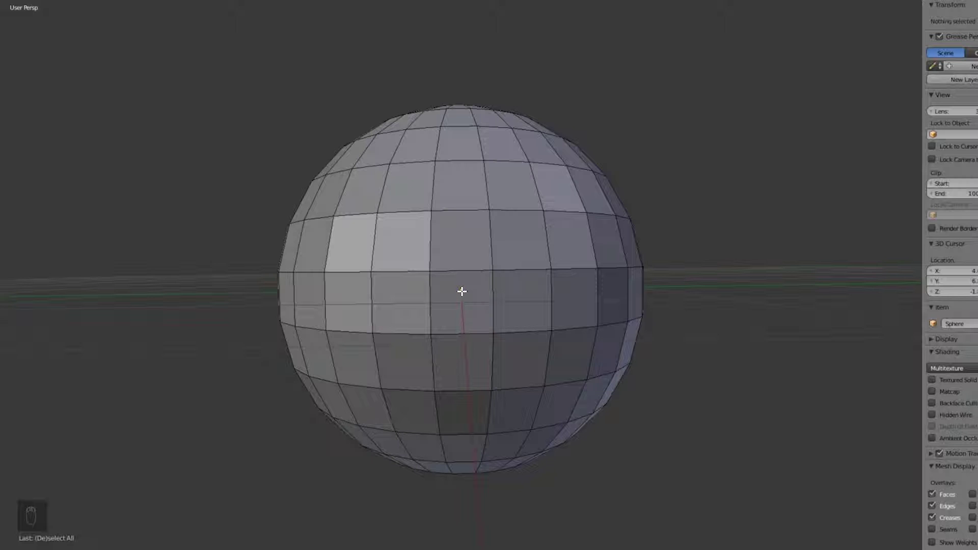
key(KP_3)
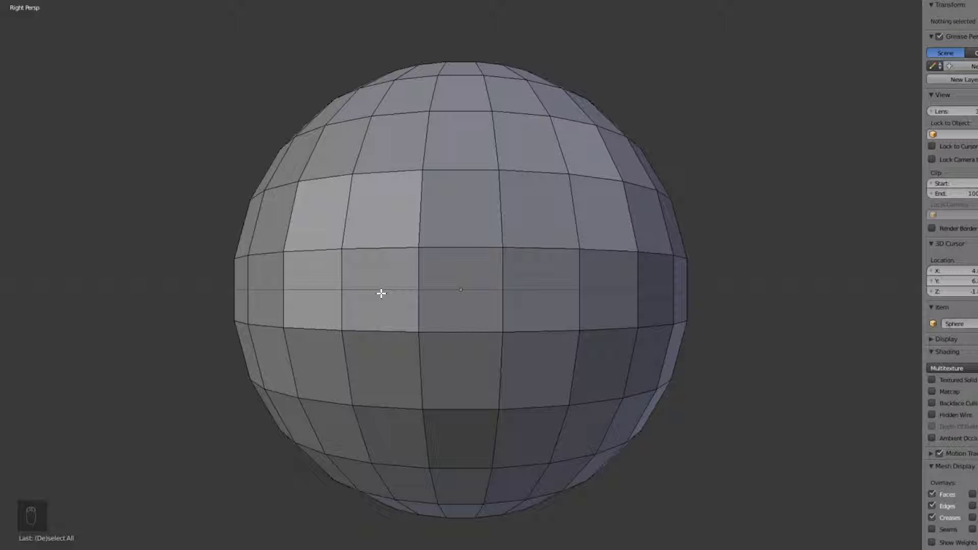
Loop-cut many closely spaced edge loops around the sphere's equator band.
key(ctrl+r)
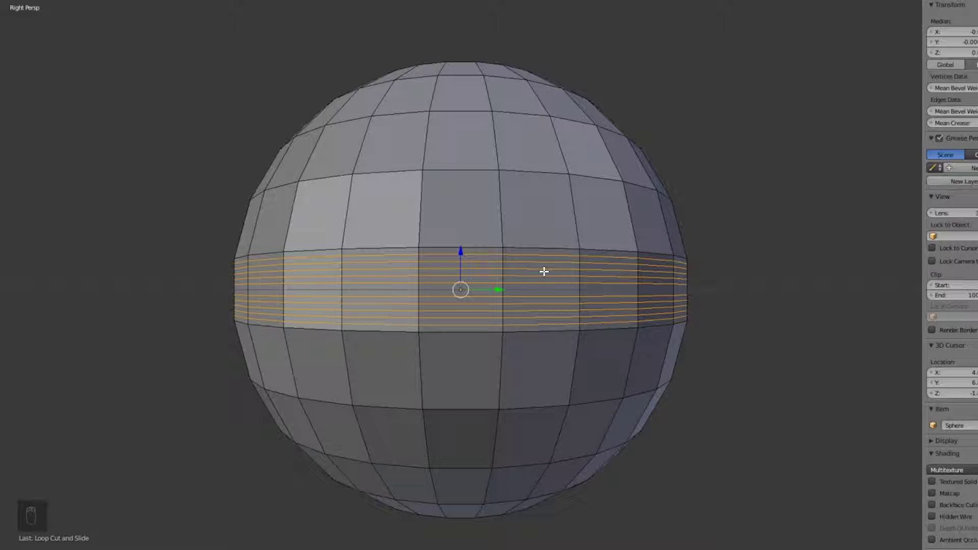
key(a)
drag(534, 290, 442, 292)
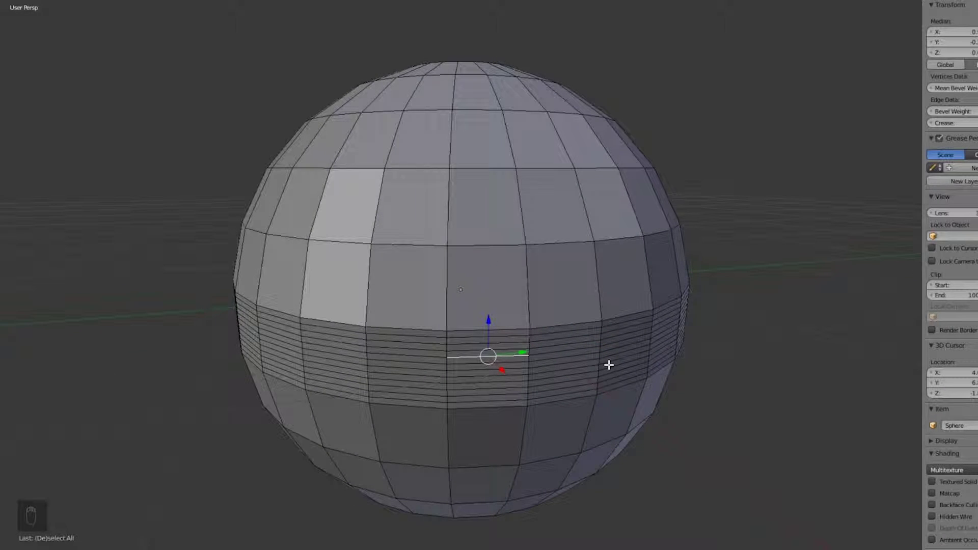
key(KP_3)
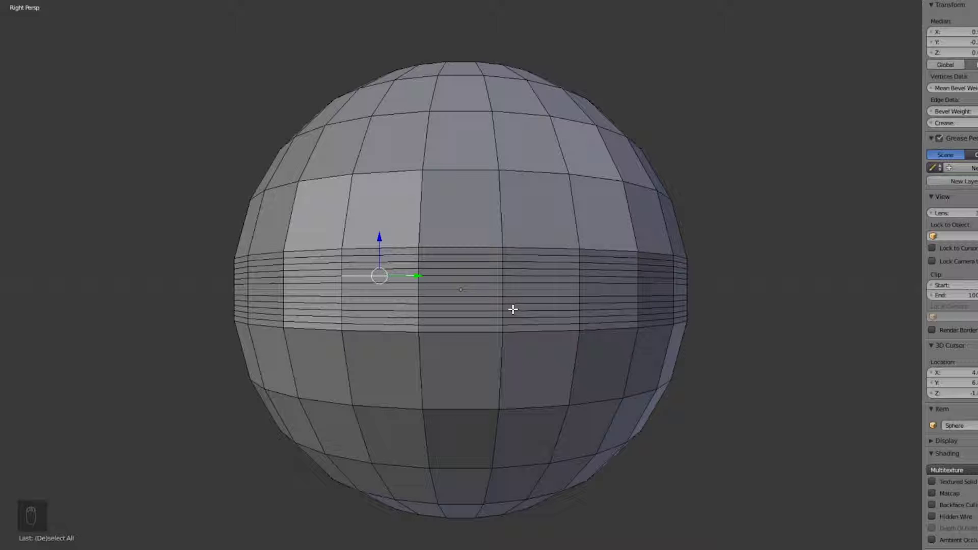
Add dense loop cuts through the bands just above and below the equator.
key(ctrl+r)
key(ctrl+z)
key(ctrl+r)
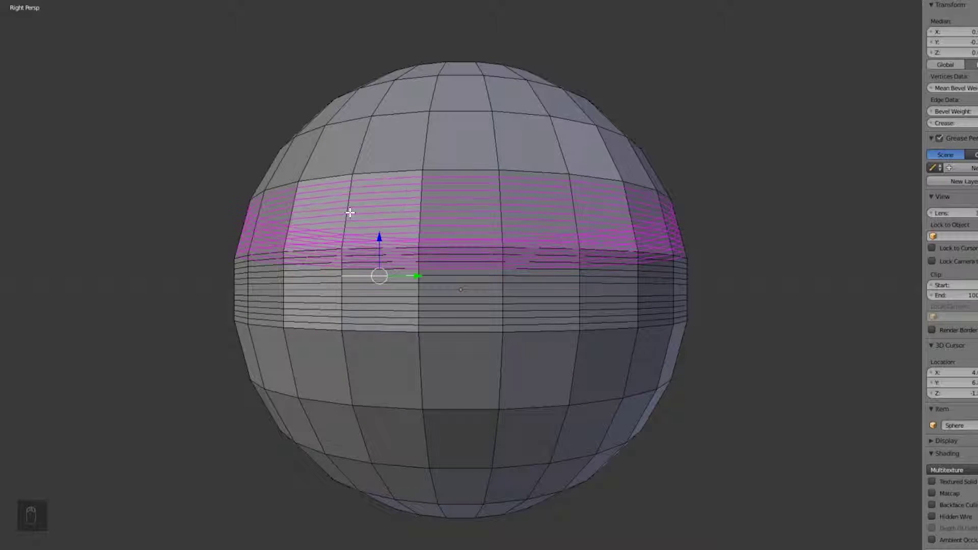
key(a)
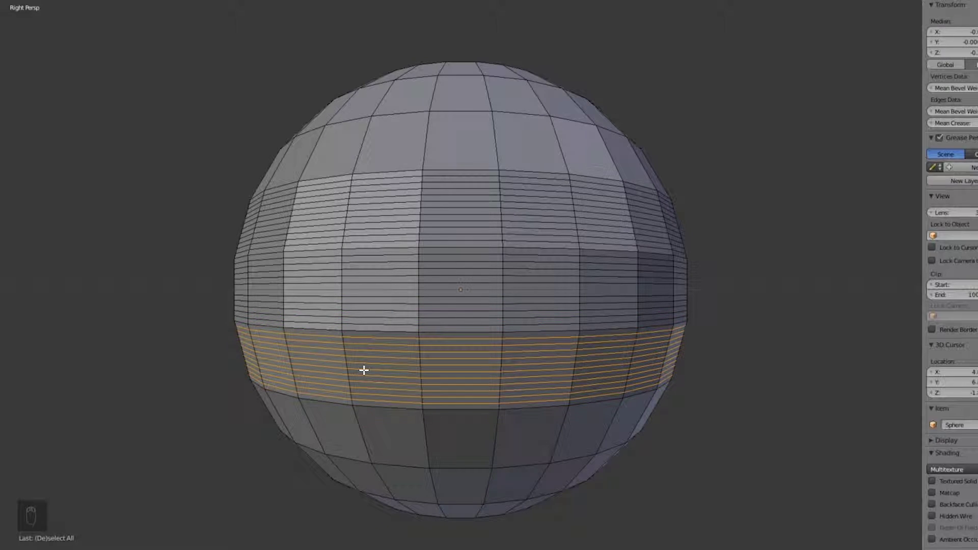
Loop-cut dense vertical edge loops down several front columns to form a fine square grid.
key(a)
key(ctrl+r)
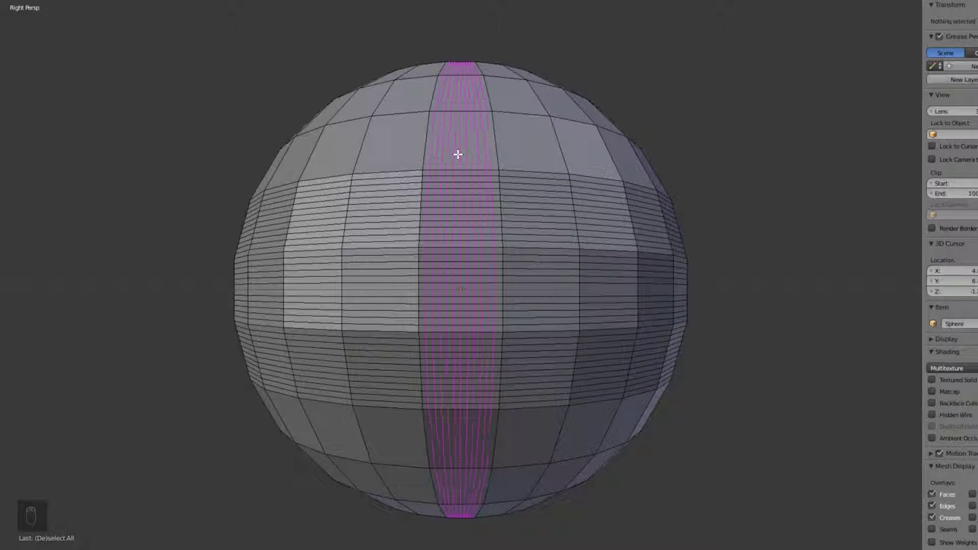
key(a)
key(ctrl+r)
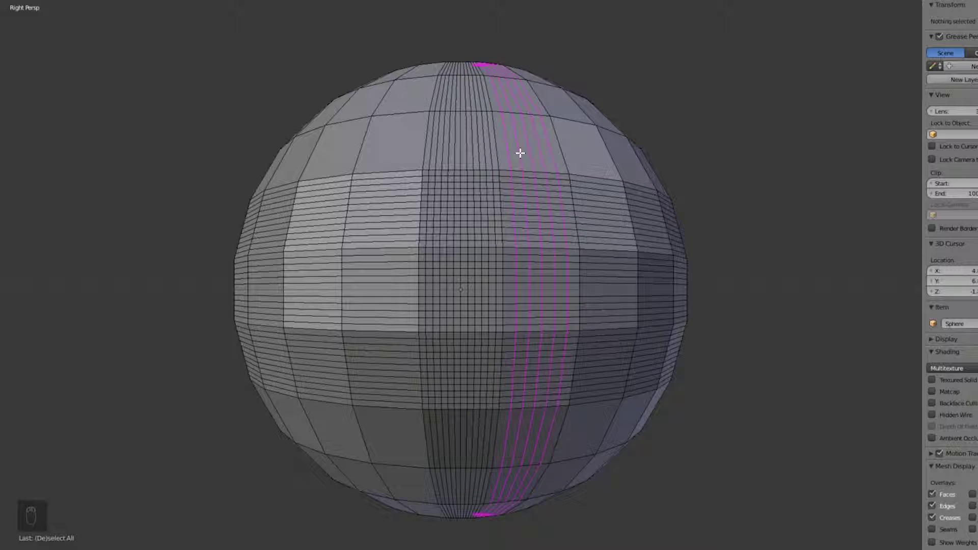
key(a)
key(ctrl+r)
key(a)
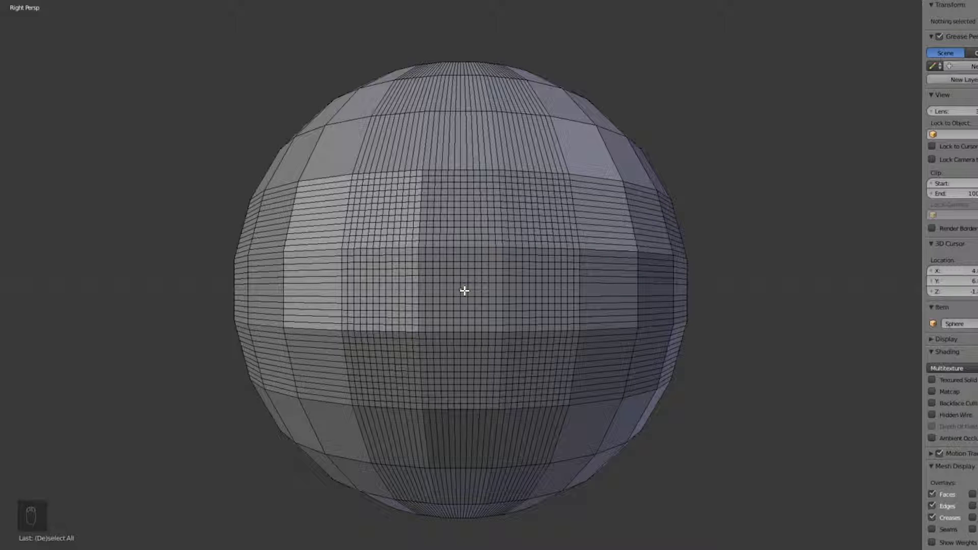
Zoom and orbit to inspect the dense front grid up close.
drag(464, 289, 462, 288)
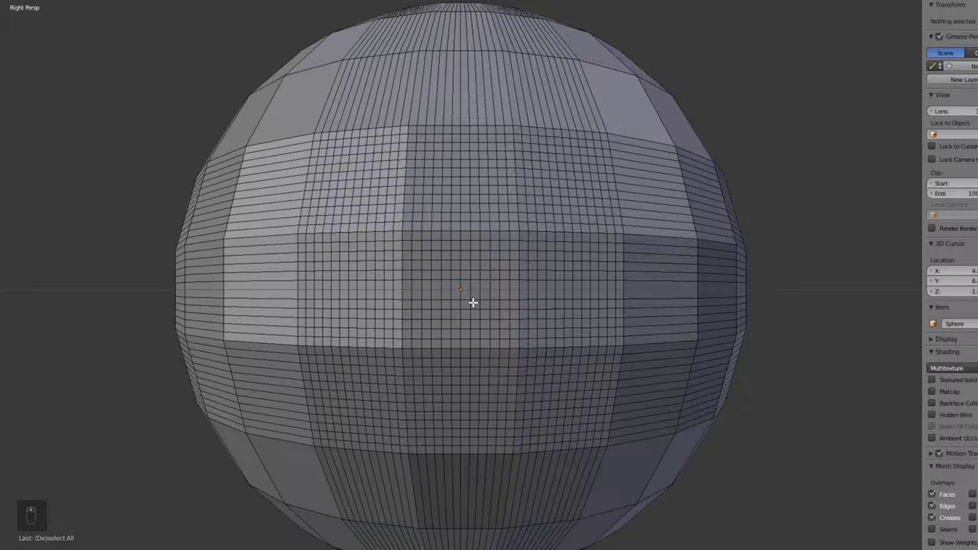
drag(591, 375, 580, 371)
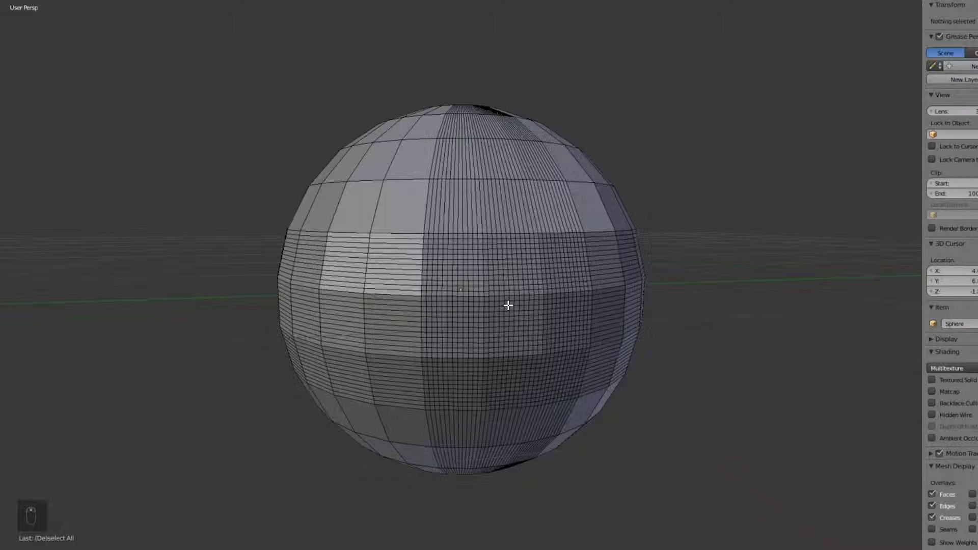
drag(580, 317, 671, 416)
drag(693, 448, 692, 447)
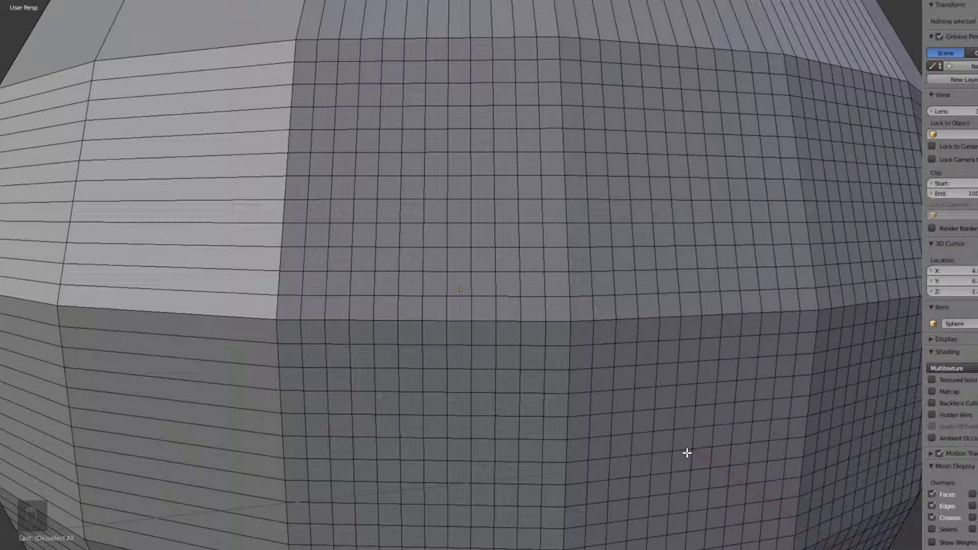
Switch to face select and pick the single face at the centre of the front grid.
key(ctrl+Tab)
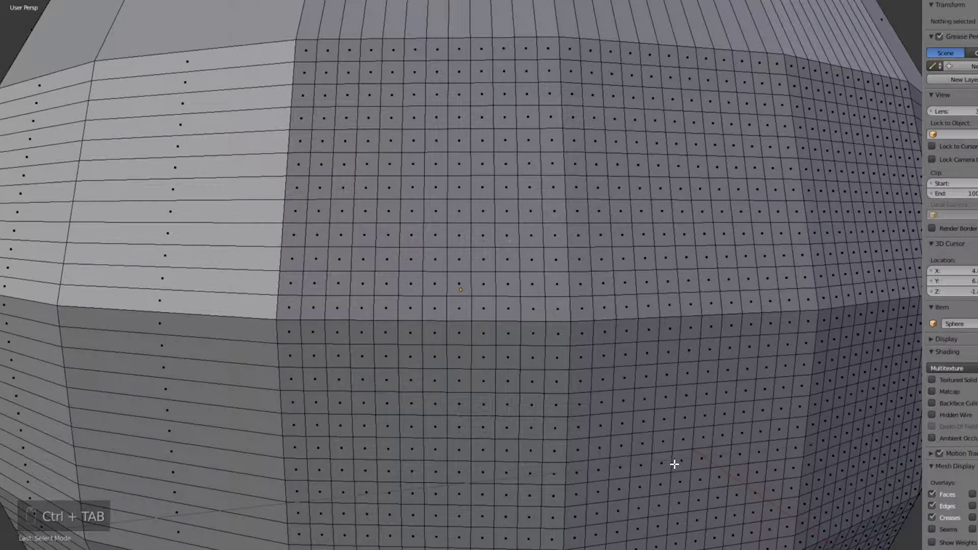
drag(699, 459, 701, 438)
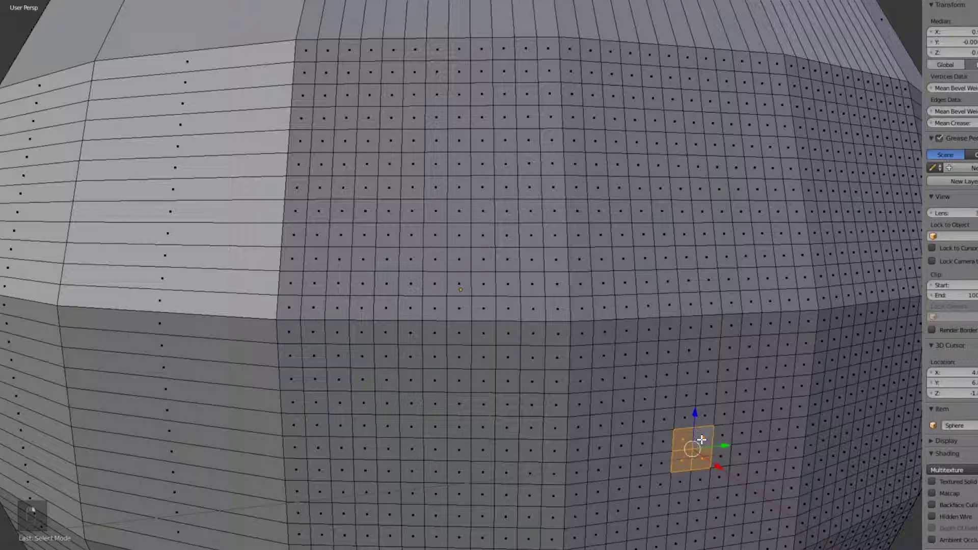
drag(723, 464, 709, 457)
drag(710, 457, 710, 444)
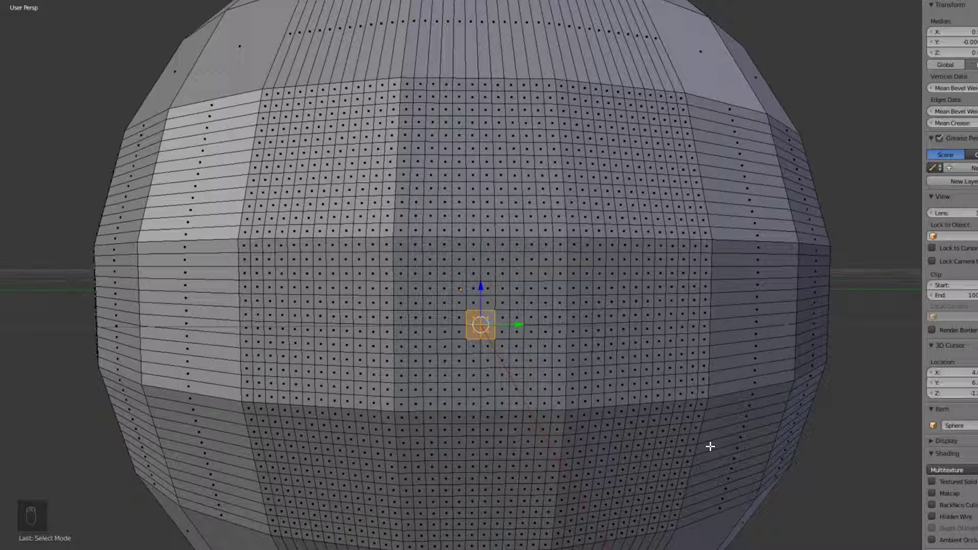
key(KP_3)
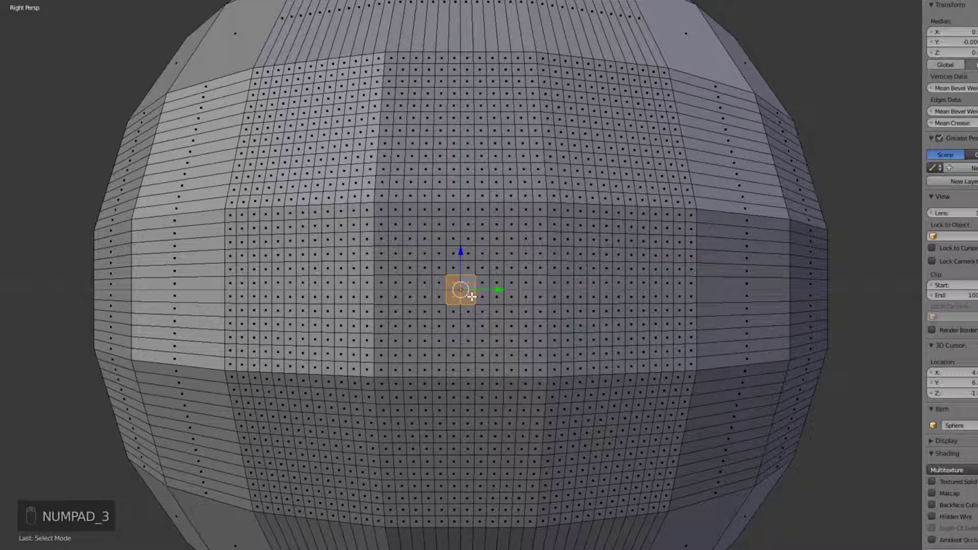
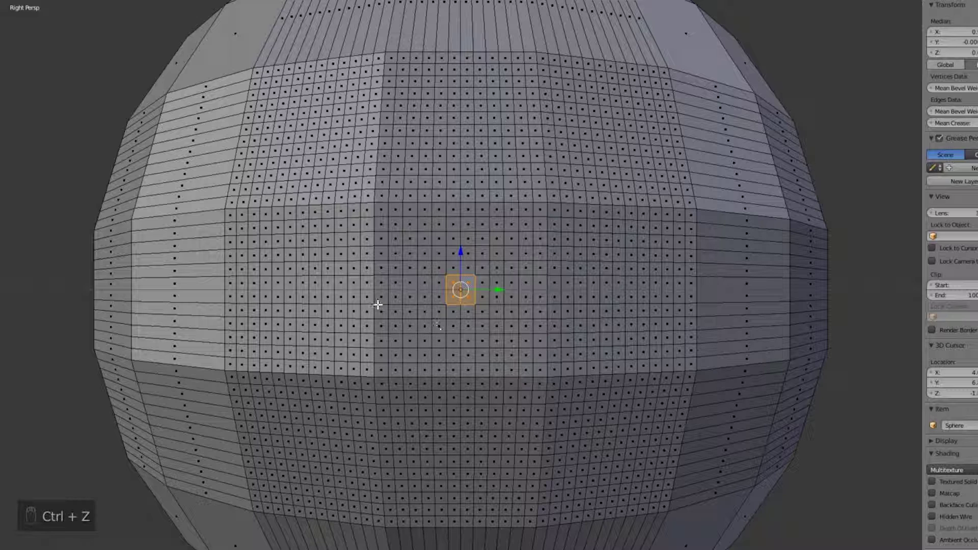
key(ctrl+z)
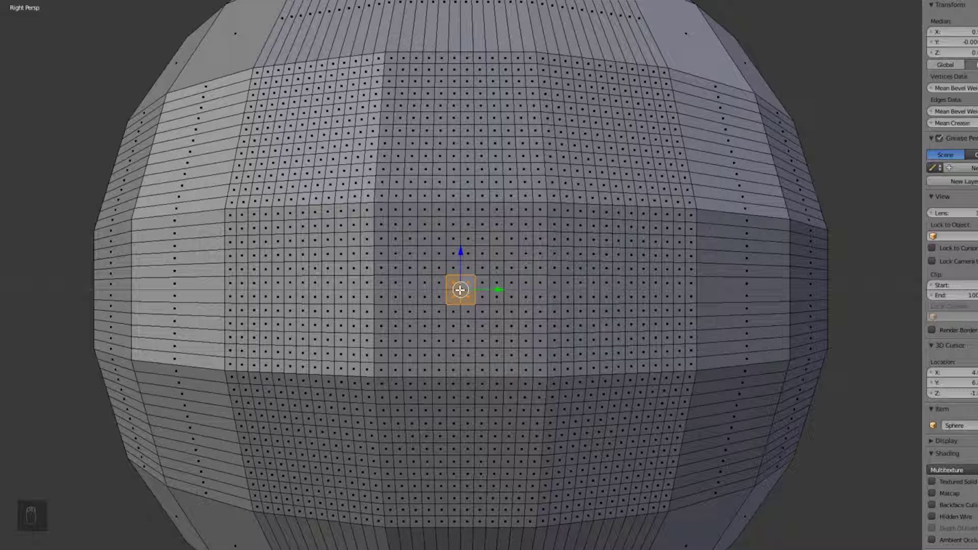
Circle-select a round disc of front faces and add the equator band faces to the selection.
key(c)
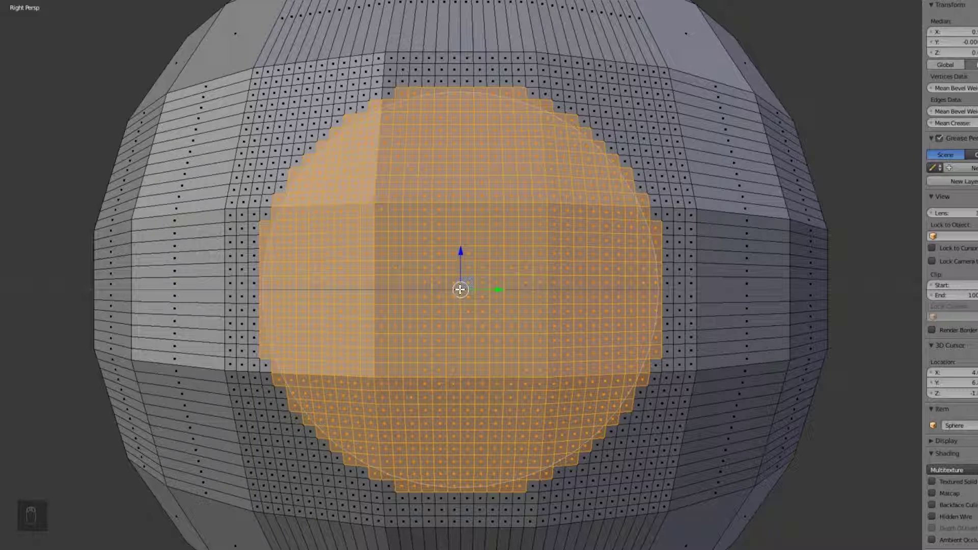
drag(463, 303, 463, 303)
middle_click(463, 303)
drag(147, 298, 164, 298)
key(ctrl+z)
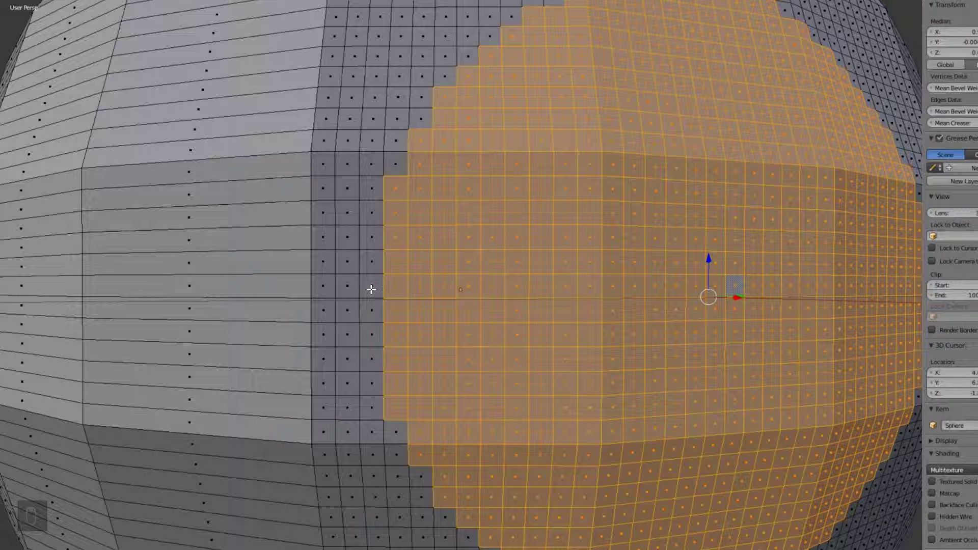
drag(372, 286, 341, 251)
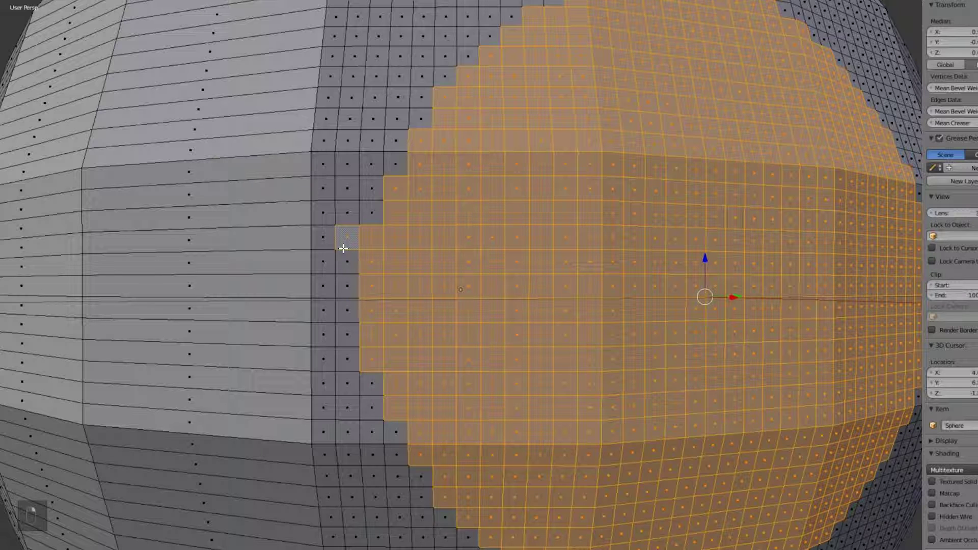
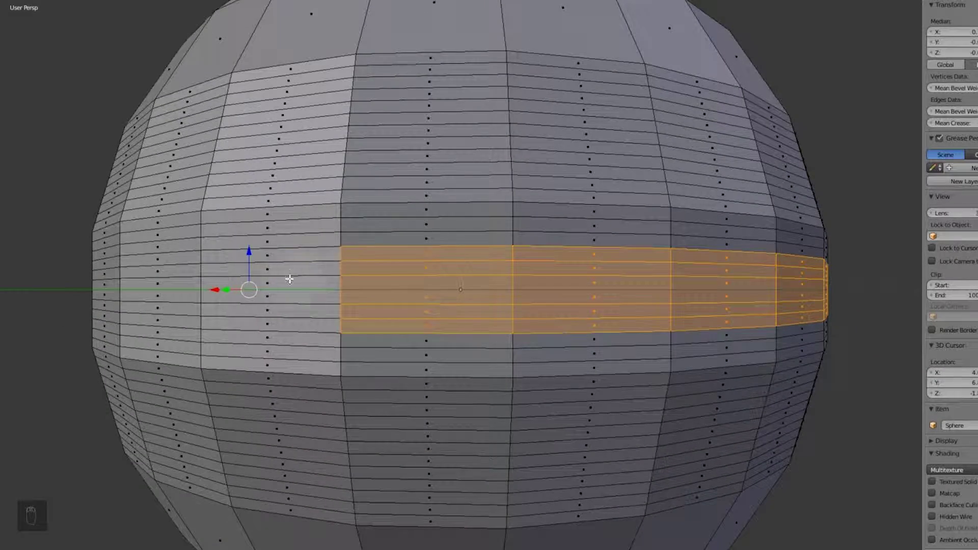
Extrude the selected band and circle faces and push them inward to form a recessed groove.
middle_click(151, 359)
key(c)
middle_click(224, 261)
key(ctrl+z)
drag(486, 379, 557, 381)
key(e)
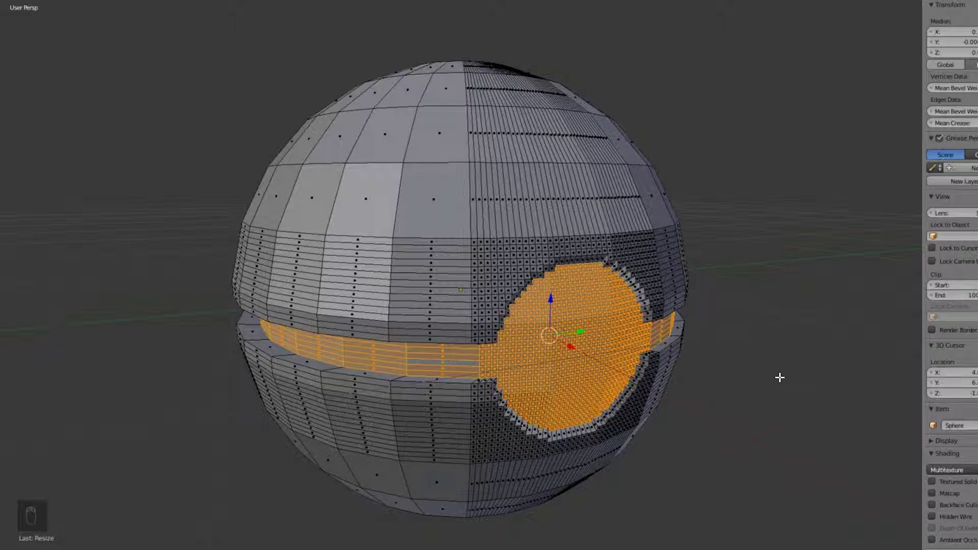
Orbit around the model to inspect the groove and return to the front.
drag(399, 377, 513, 379)
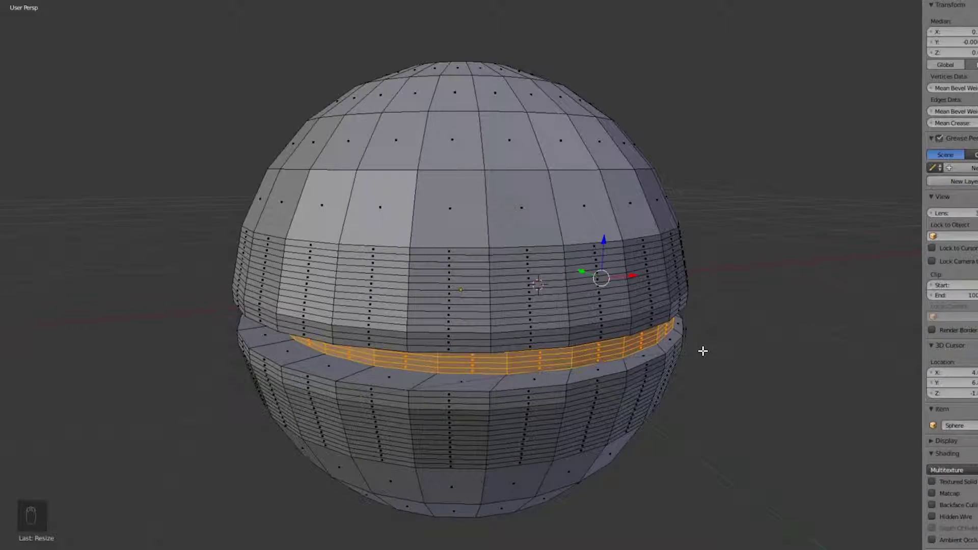
drag(268, 346, 643, 337)
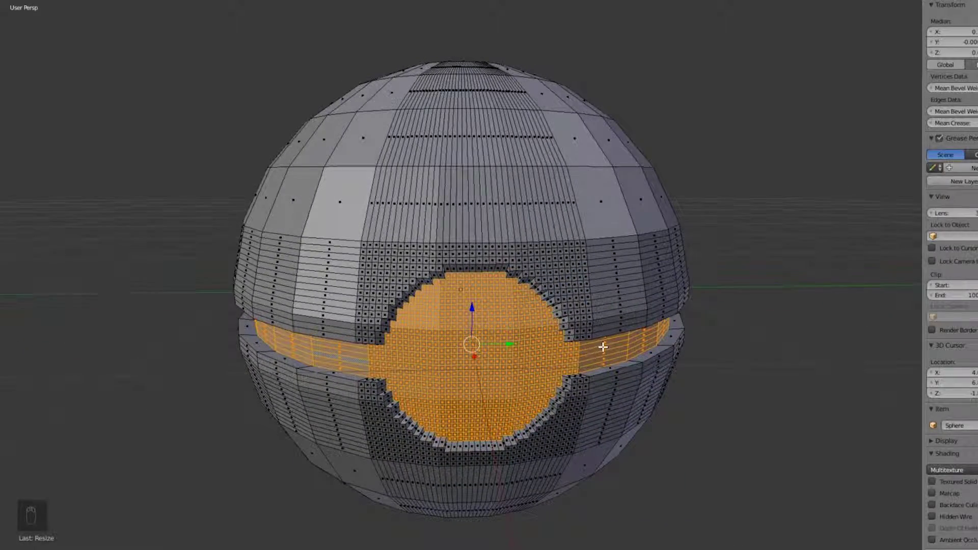
key(ctrl+z)
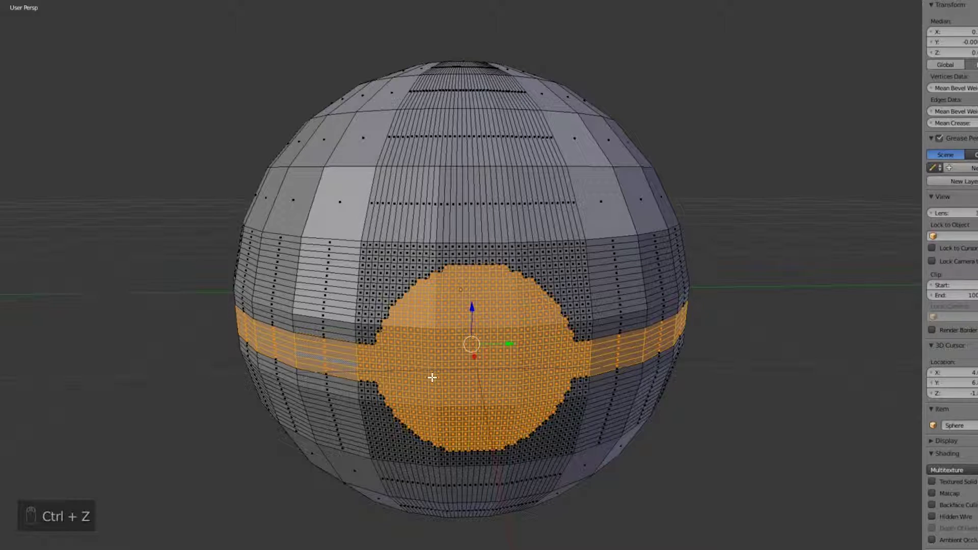
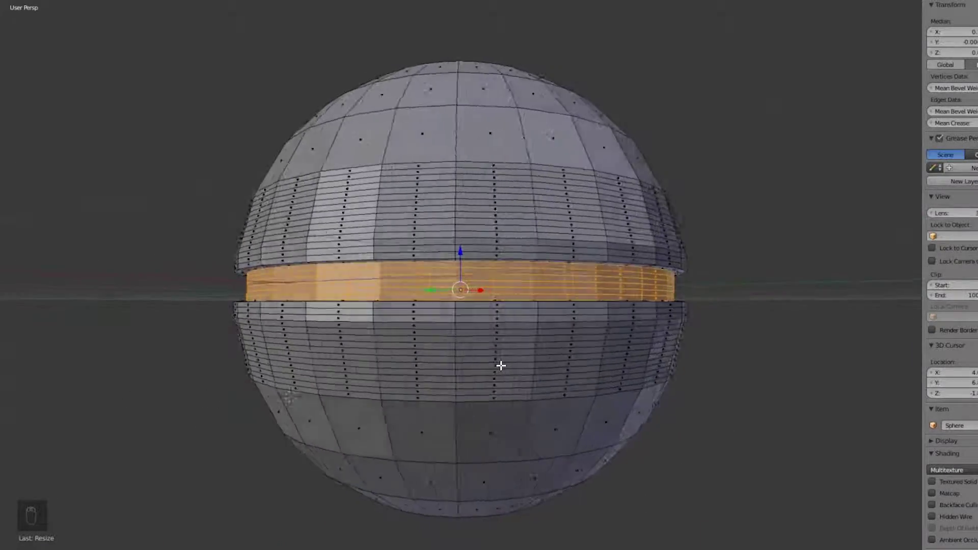
drag(378, 375, 328, 373)
key(a)
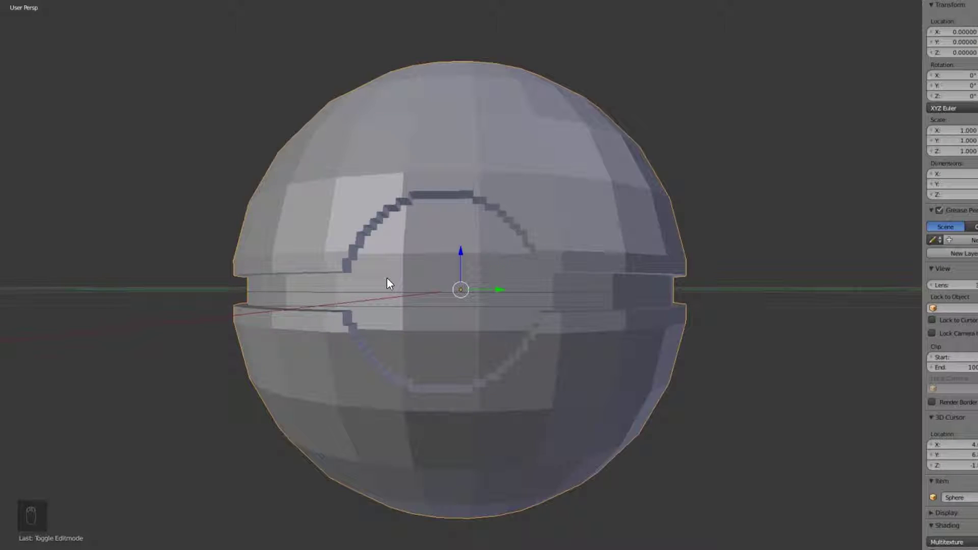
drag(389, 282, 426, 299)
middle_click(404, 298)
drag(410, 299, 449, 272)
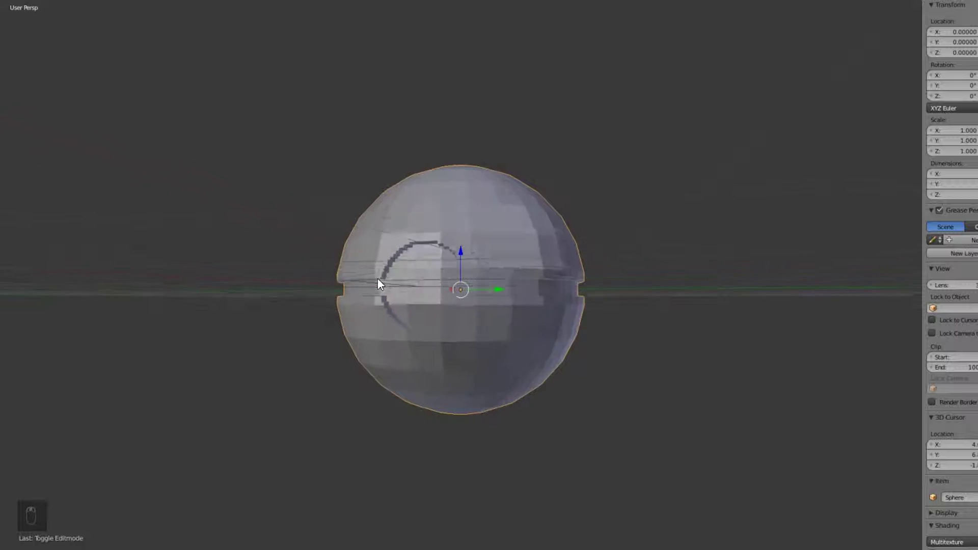
drag(354, 294, 345, 302)
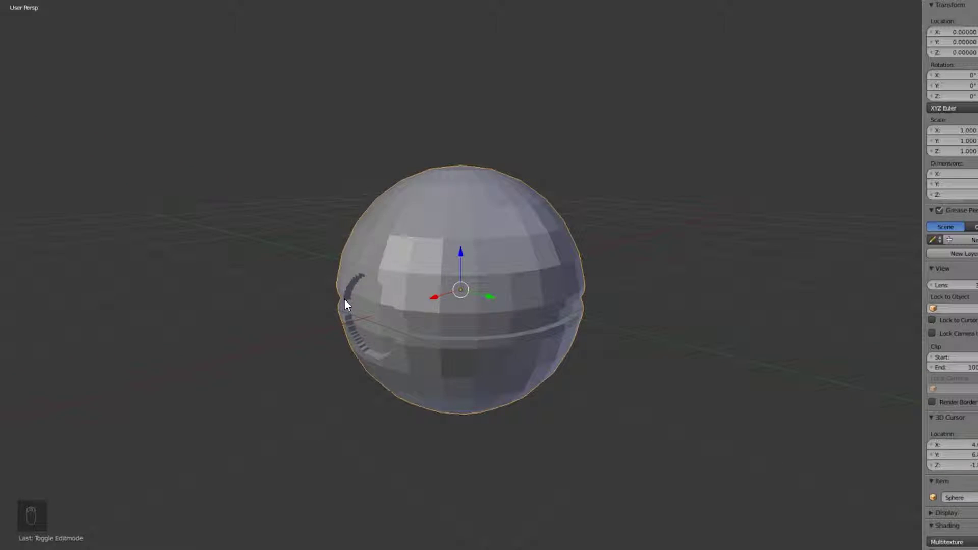
middle_click(329, 402)
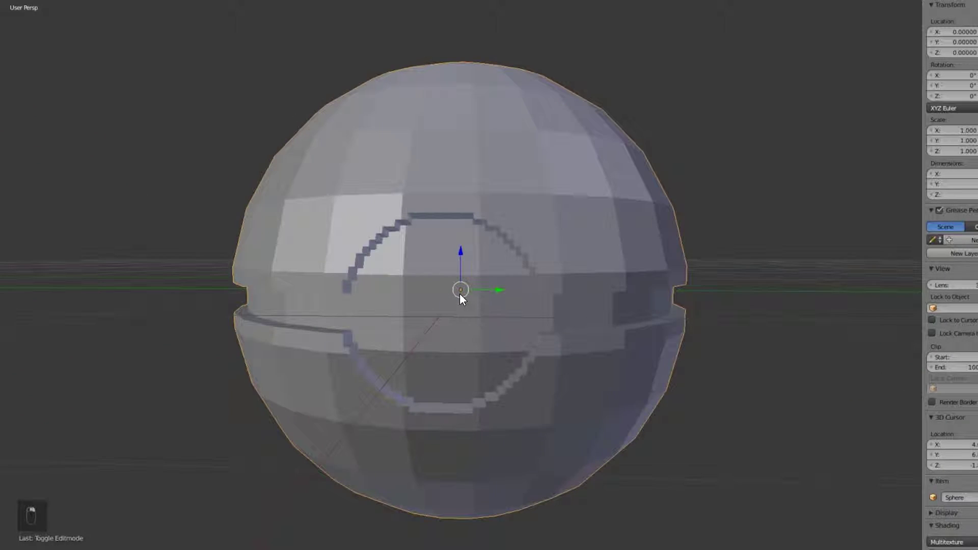
Return to edit mode facing the front button and begin circle-selecting its faces.
key(Tab)
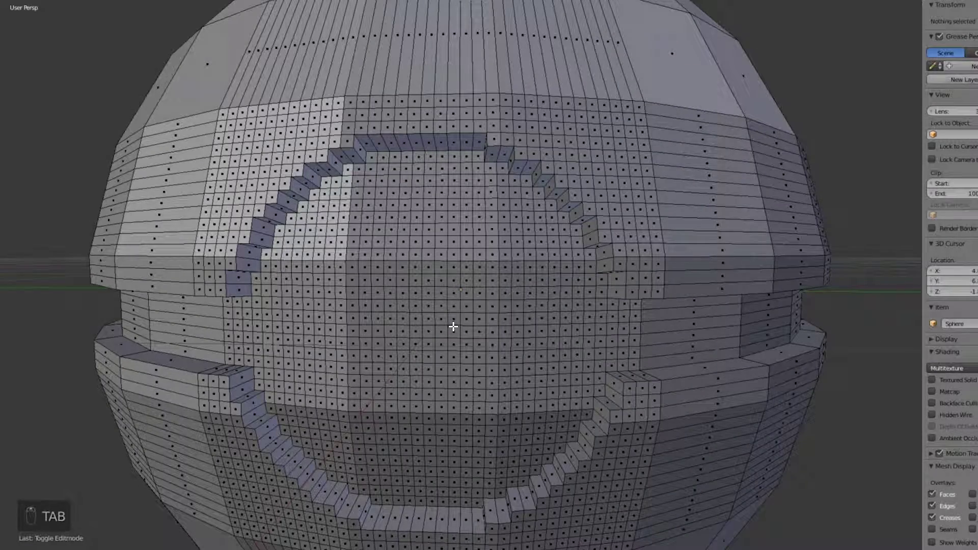
key(KP_3)
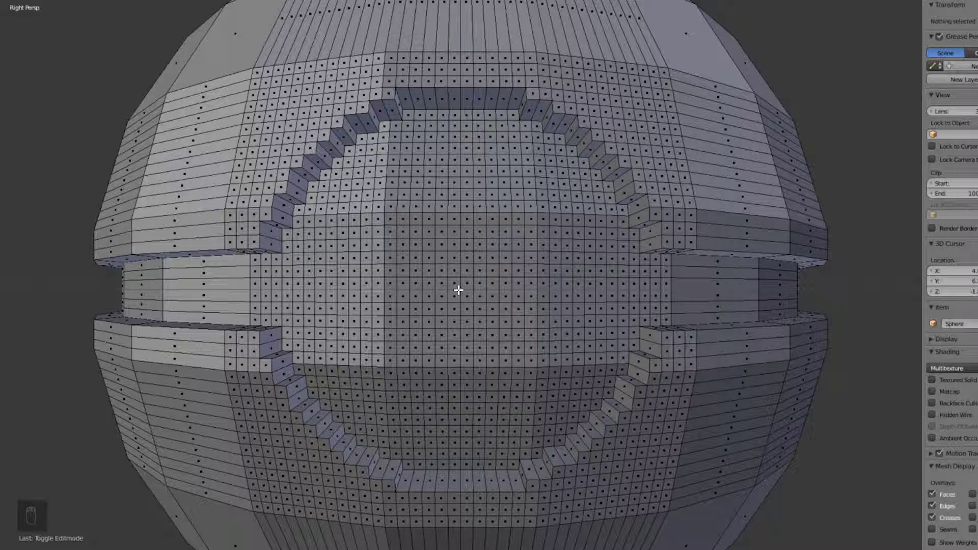
key(c)
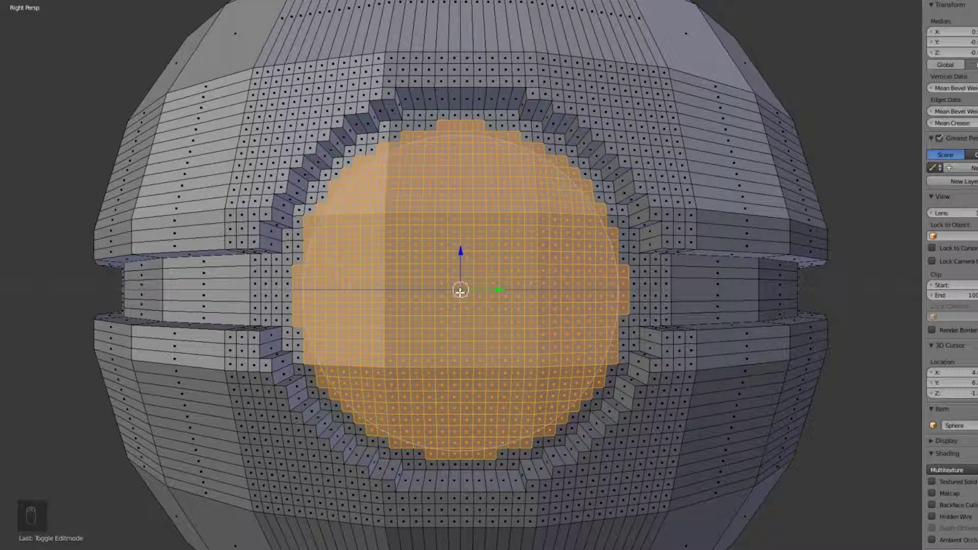
Select the inner button disc, extrude it and move it outward to the sphere's surface.
drag(460, 289, 518, 476)
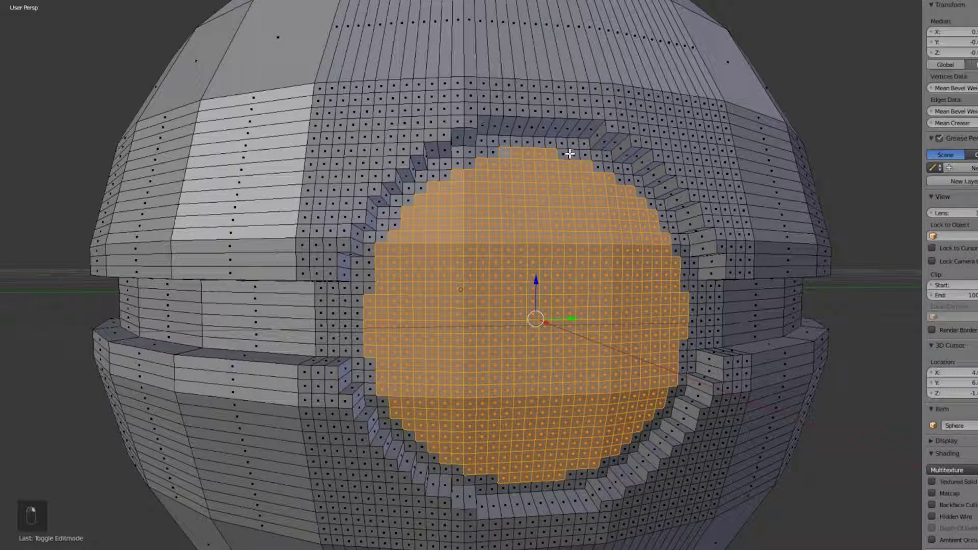
middle_click(557, 314)
middle_click(542, 312)
middle_click(555, 312)
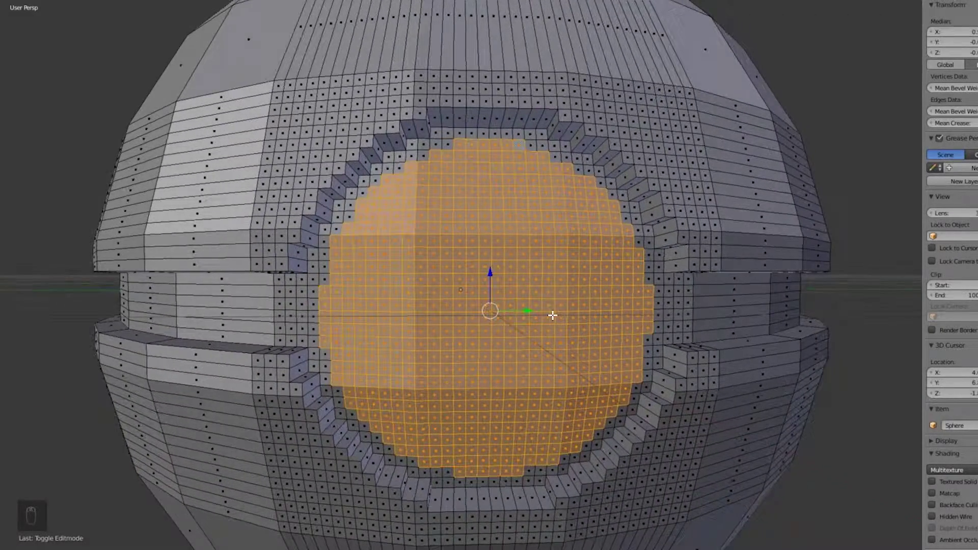
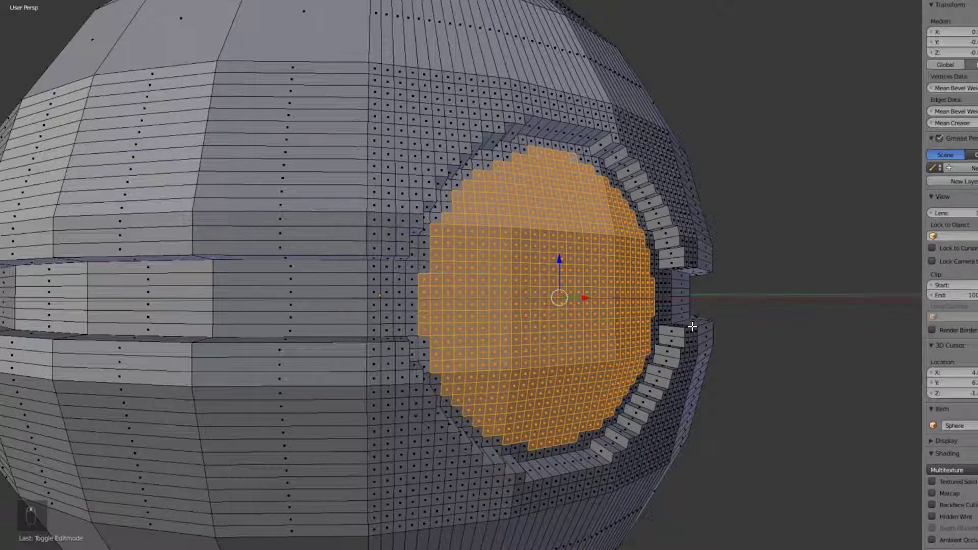
key(e)
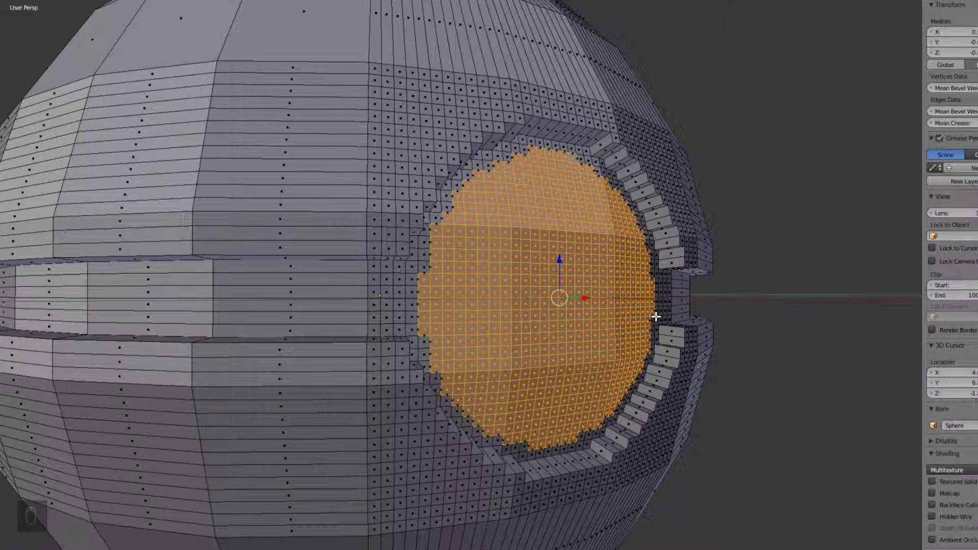
drag(663, 321, 667, 326)
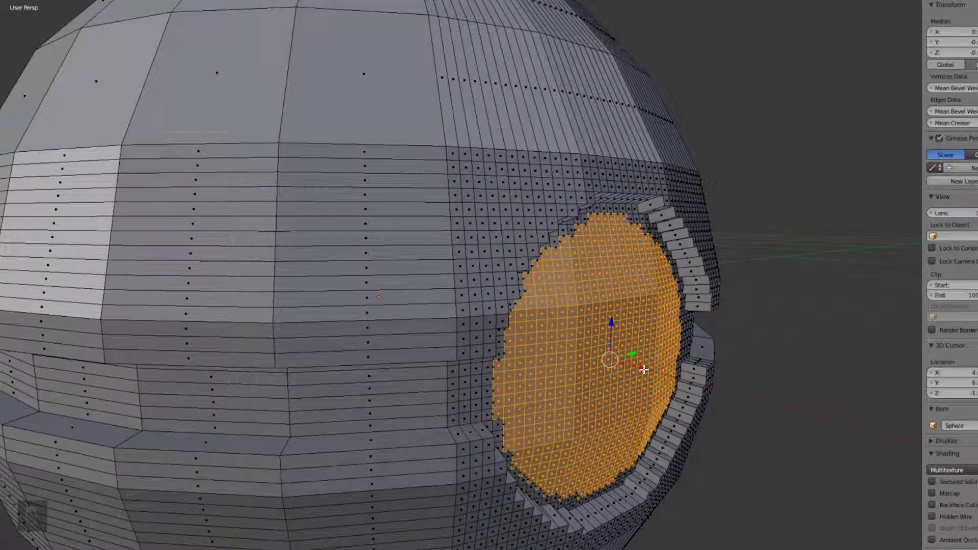
drag(645, 369, 658, 373)
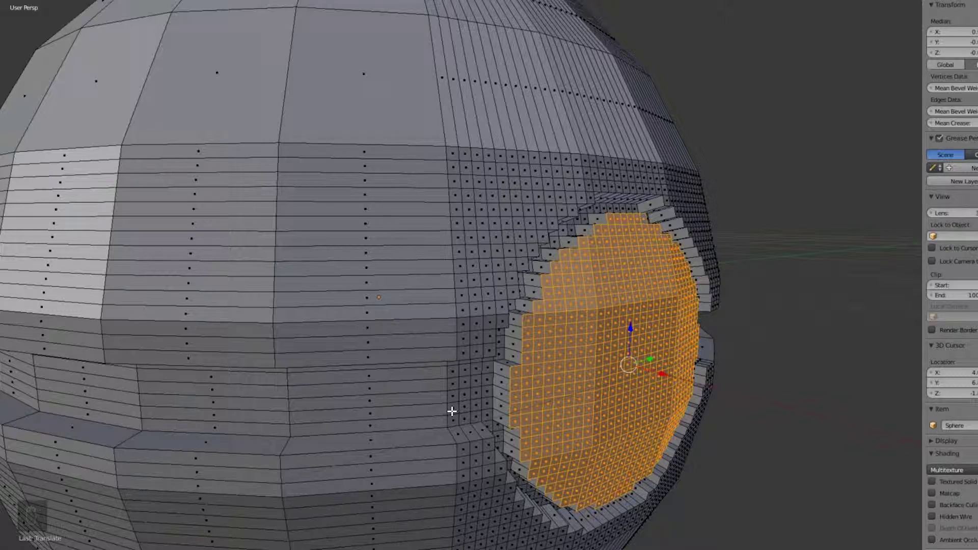
Switch the viewport to a flat front orthographic view of the sphere.
key(KP_1)
key(KP_5)
middle_click(725, 334)
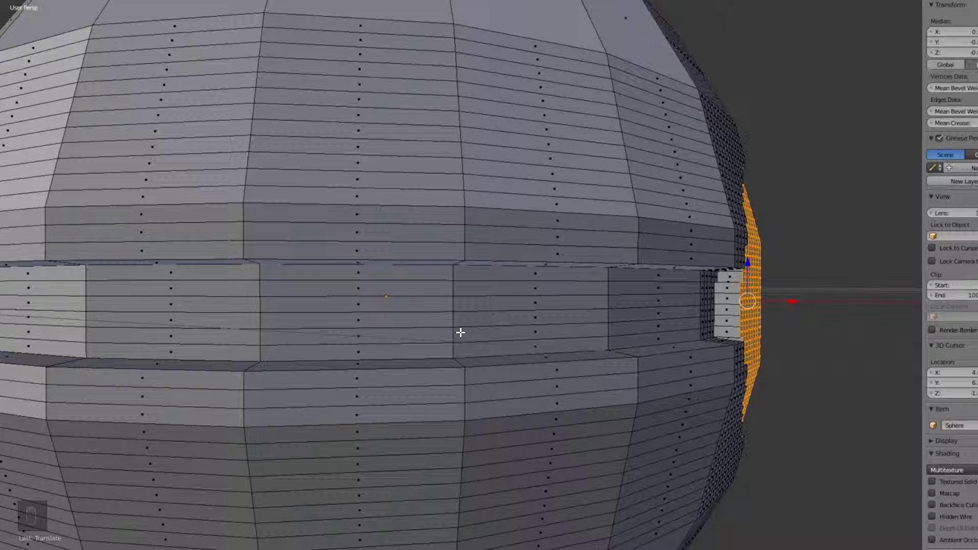
key(KP_1)
key(KP_5)
key(KP_5)
key(KP_5)
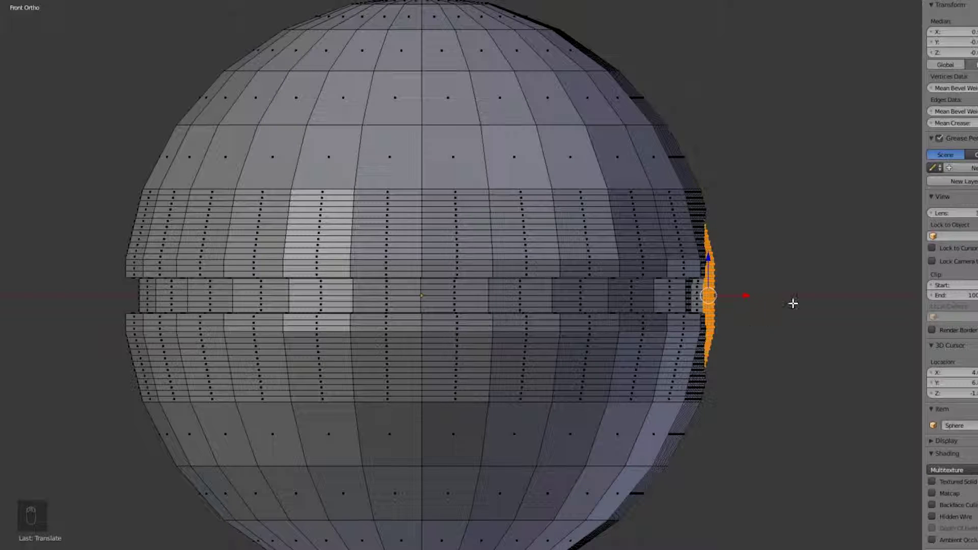
Zoom the viewport in close on the edge of the raised button faces.
drag(750, 238, 800, 281)
drag(802, 281, 773, 301)
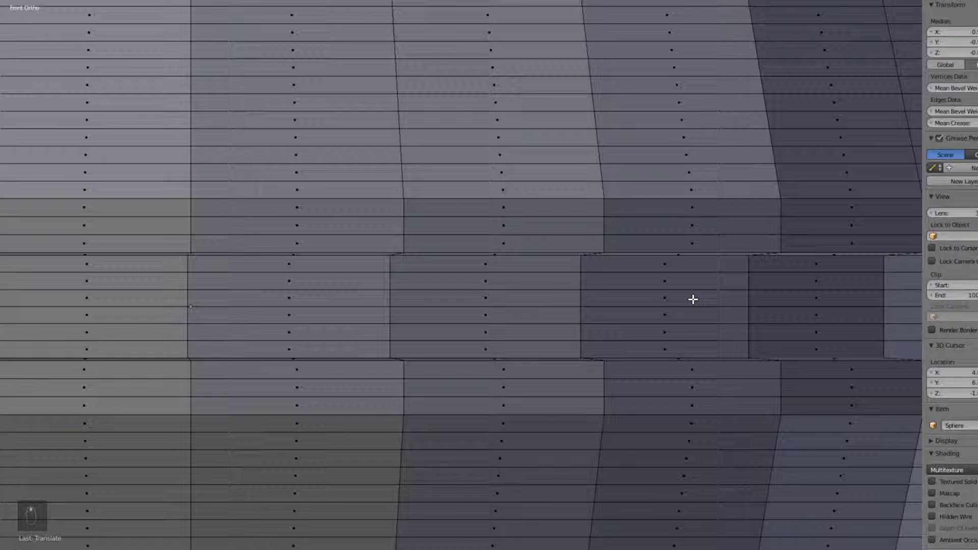
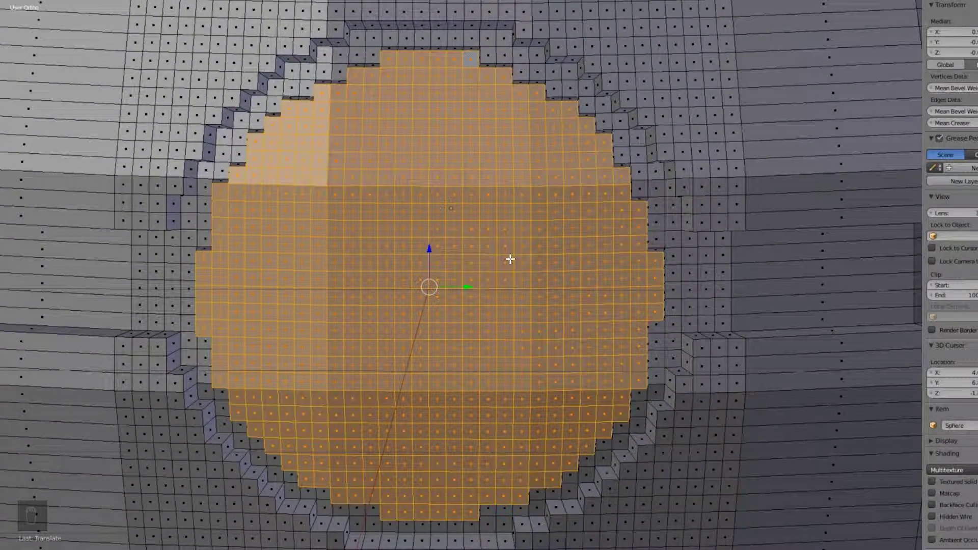
Clear the face selection and line the recessed front ring up straight-on in Right Ortho view.
key(a)
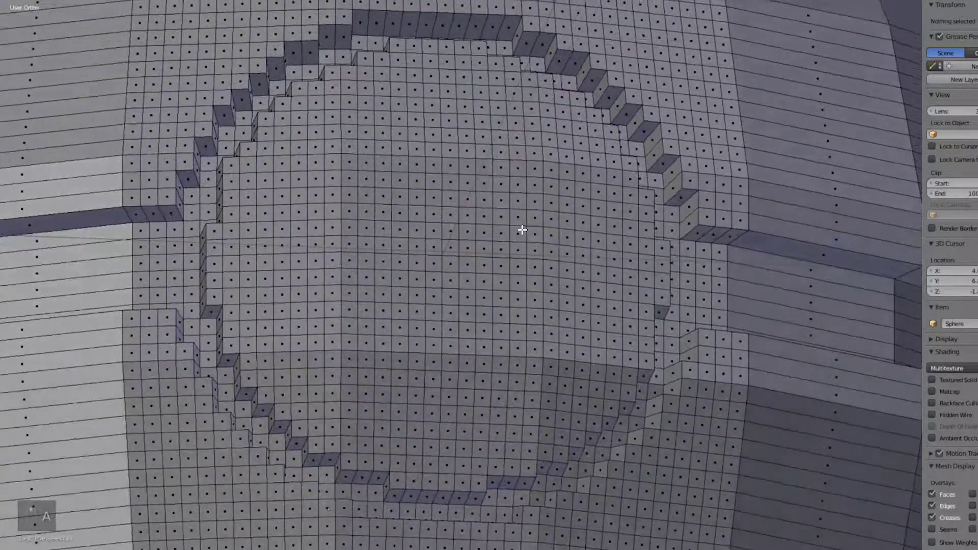
drag(540, 254, 551, 261)
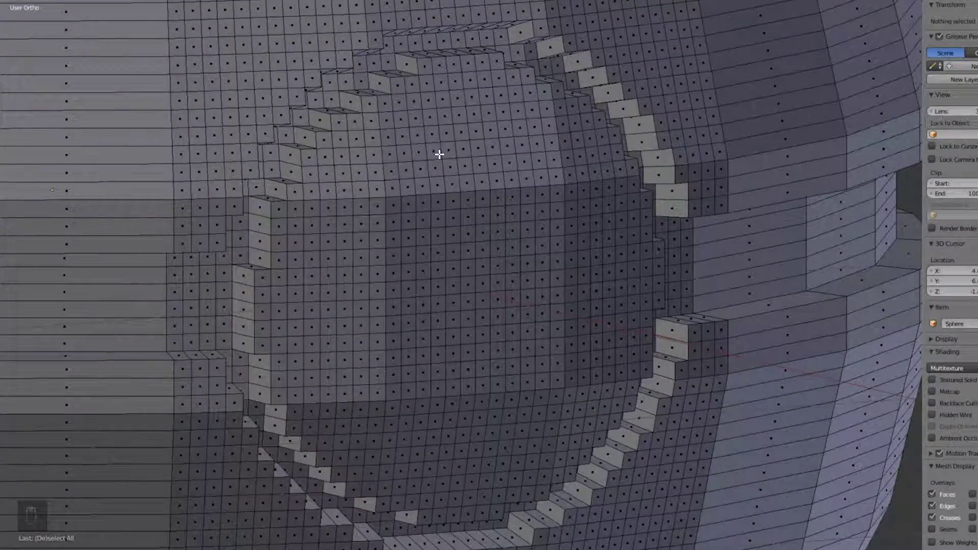
drag(521, 208, 439, 260)
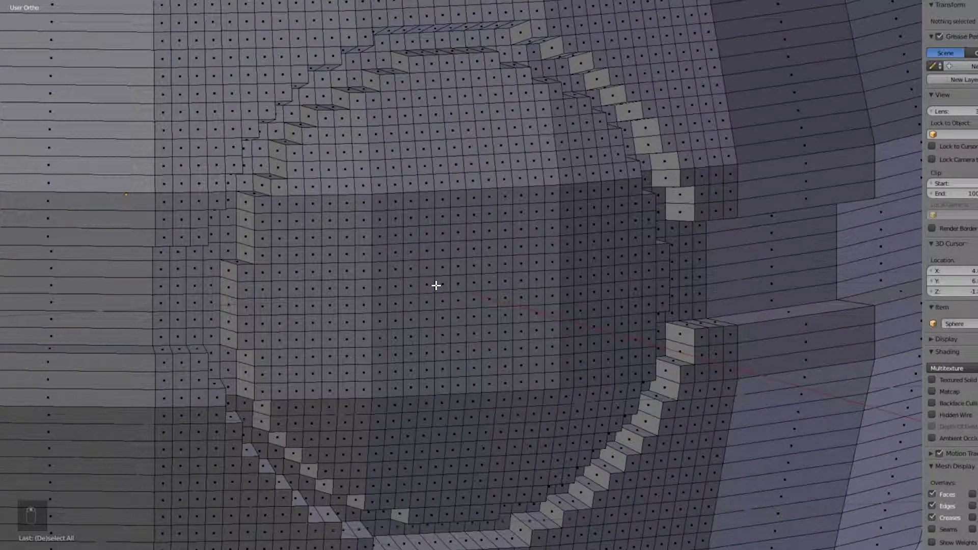
key(KP_3)
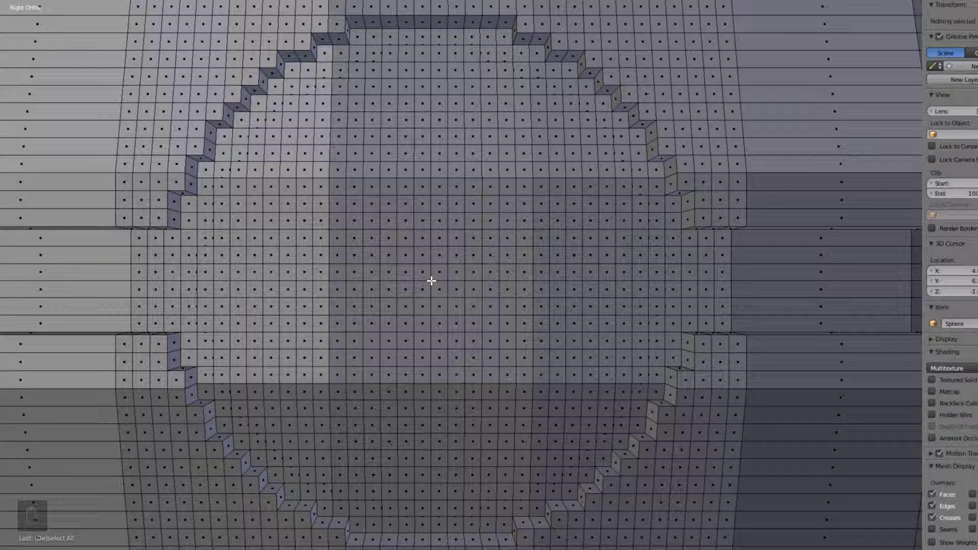
Move in close on the centre of the ring, ready to circle-select the button disc.
key(c)
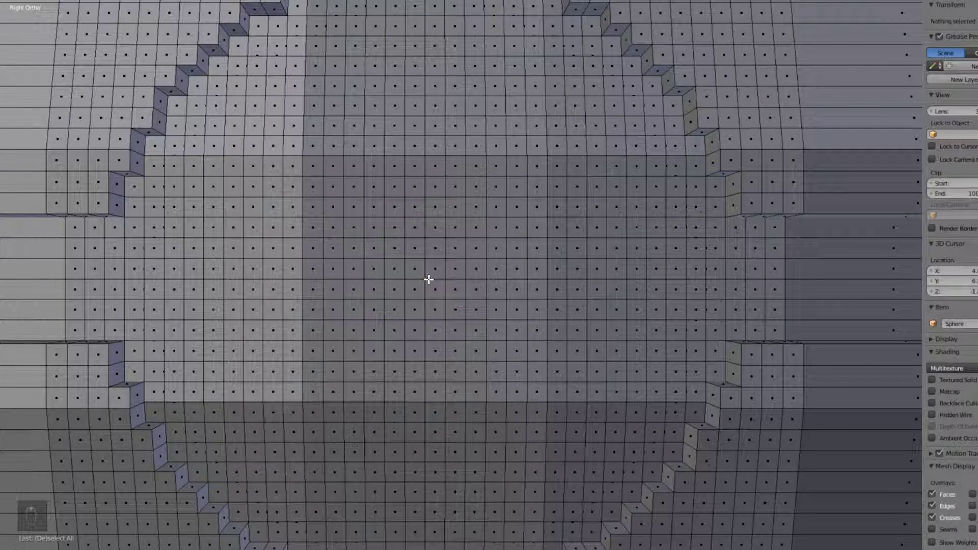
middle_click(427, 276)
middle_click(427, 278)
Circle-select the central disc of faces and extrude it outward as a raised button.
key(c)
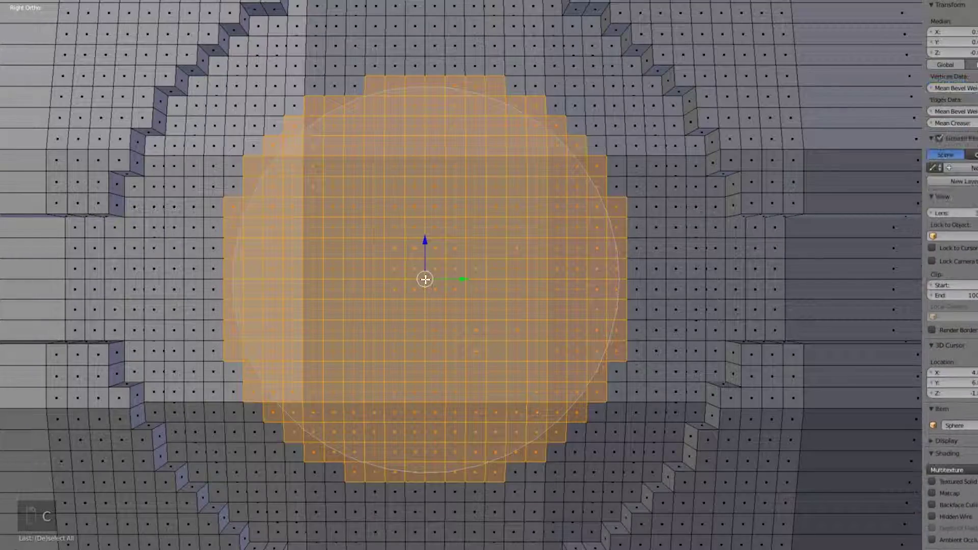
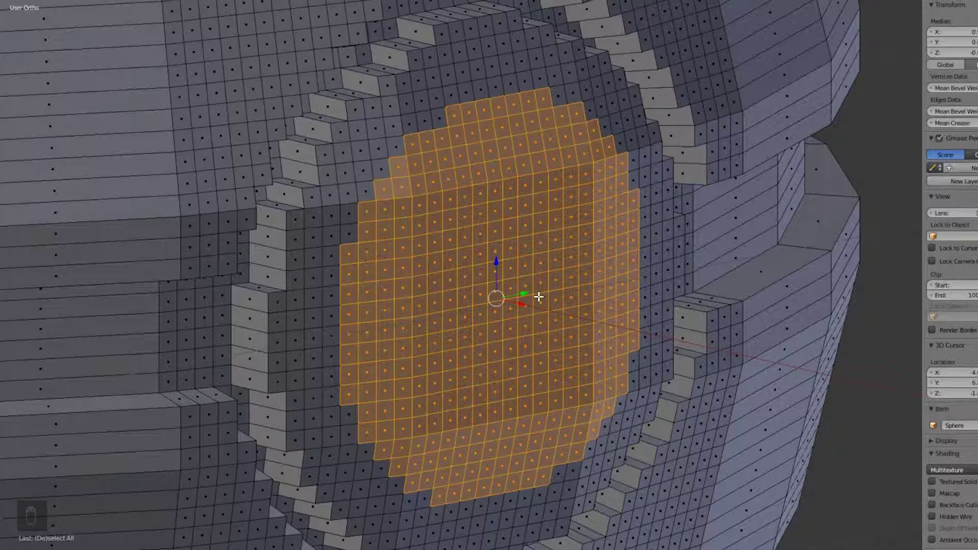
key(e)
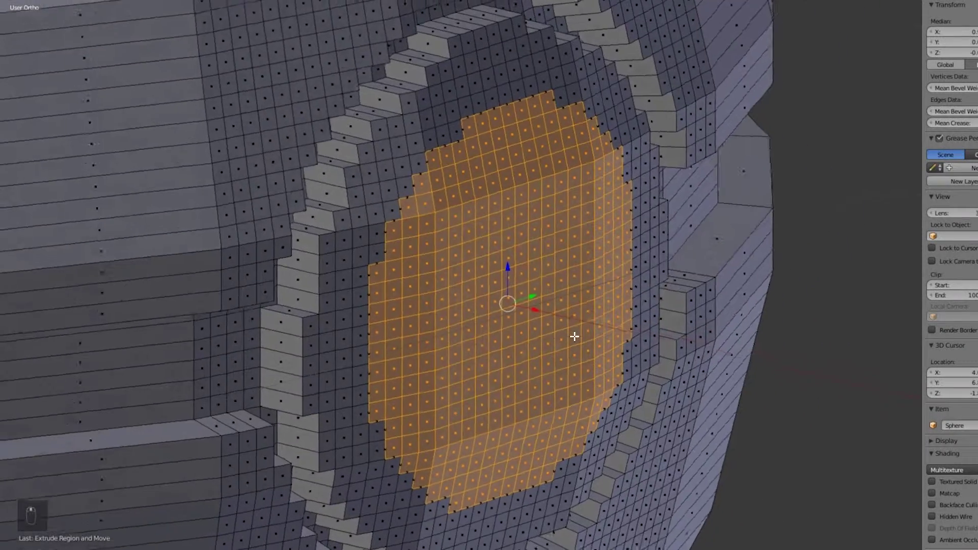
drag(553, 315, 565, 315)
drag(565, 316, 599, 317)
middle_click(610, 318)
middle_click(639, 308)
Orbit the sphere to check edge-on how far the button slab sticks out.
drag(610, 307, 575, 314)
middle_click(571, 316)
middle_click(564, 313)
drag(580, 310, 618, 296)
middle_click(637, 291)
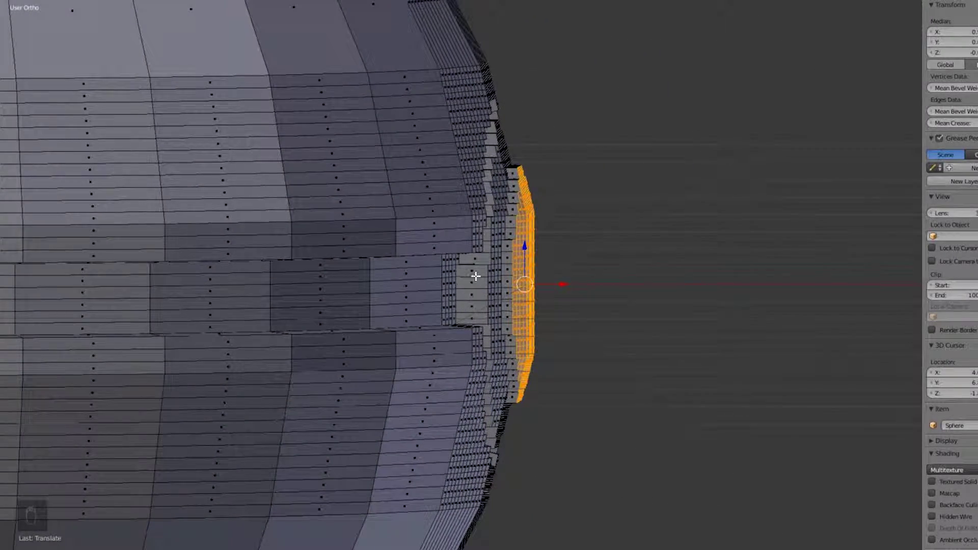
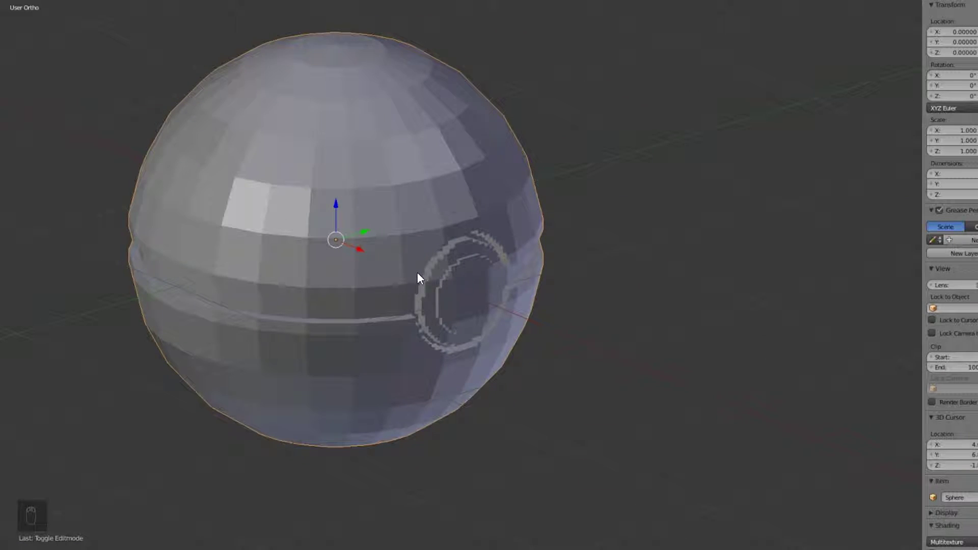
drag(461, 290, 431, 257)
drag(431, 256, 423, 206)
drag(409, 140, 514, 203)
drag(510, 195, 560, 167)
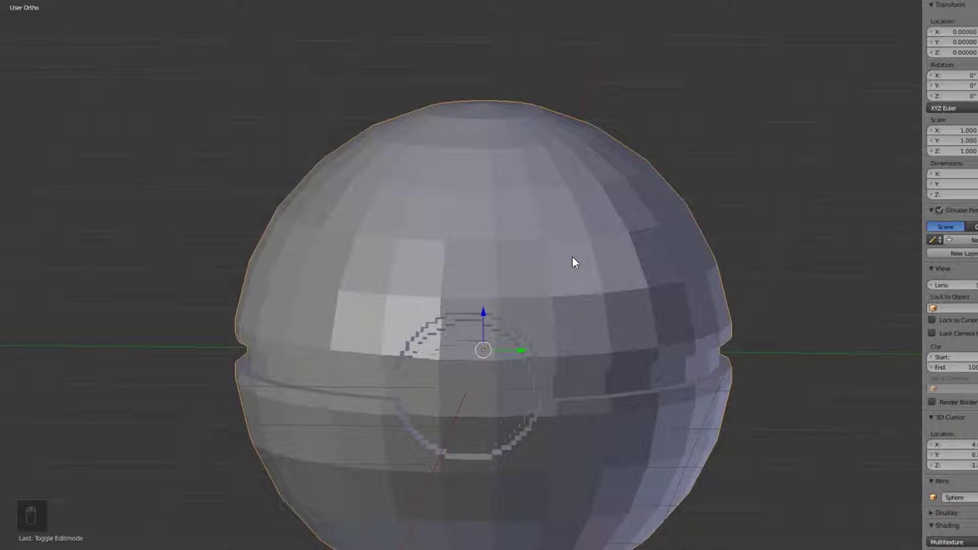
middle_click(574, 260)
drag(577, 259, 634, 243)
drag(648, 247, 585, 250)
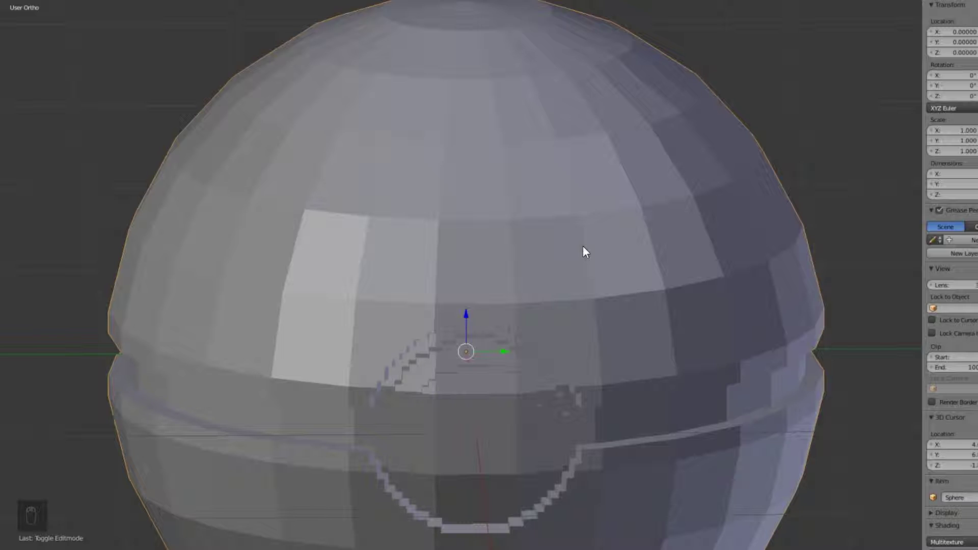
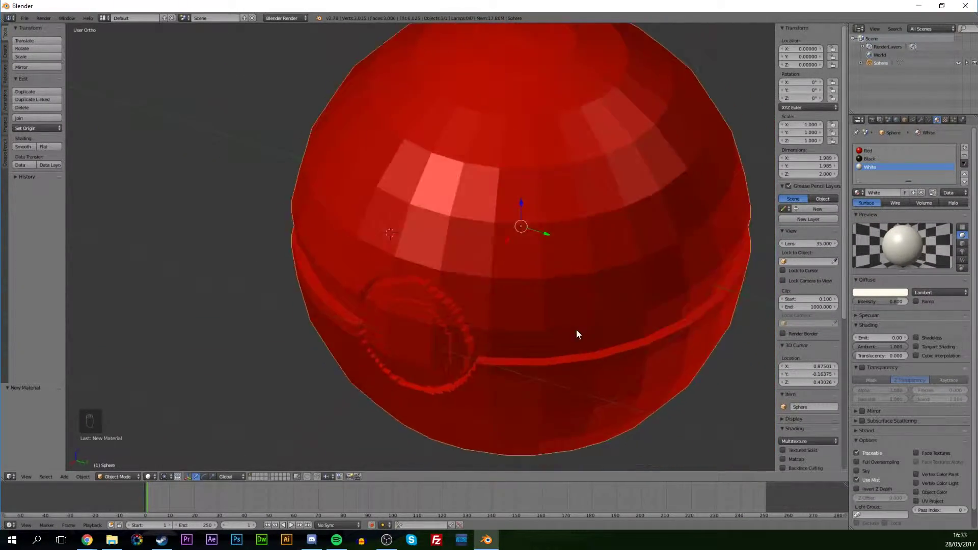
Look the red sphere over and enter Edit Mode on its mesh.
drag(635, 297, 875, 152)
drag(875, 151, 391, 302)
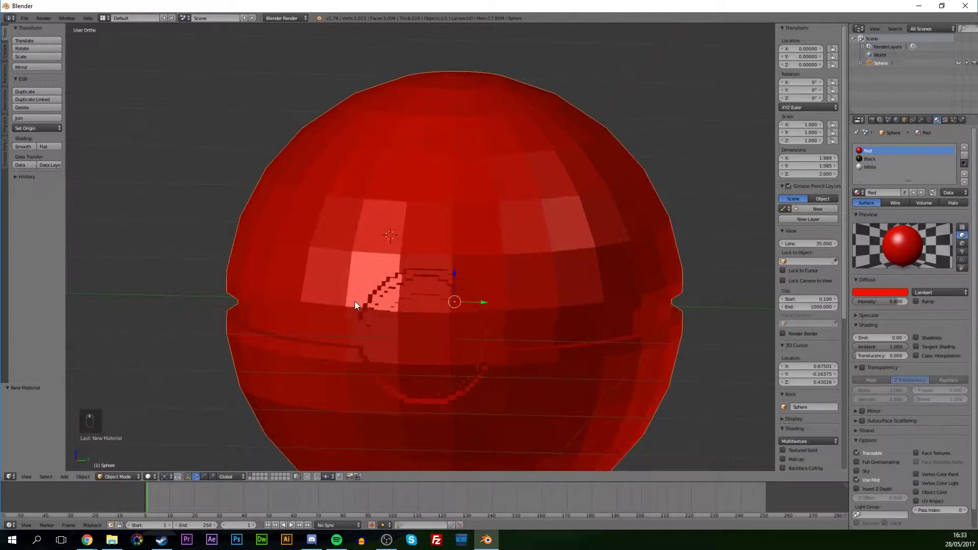
key(Tab)
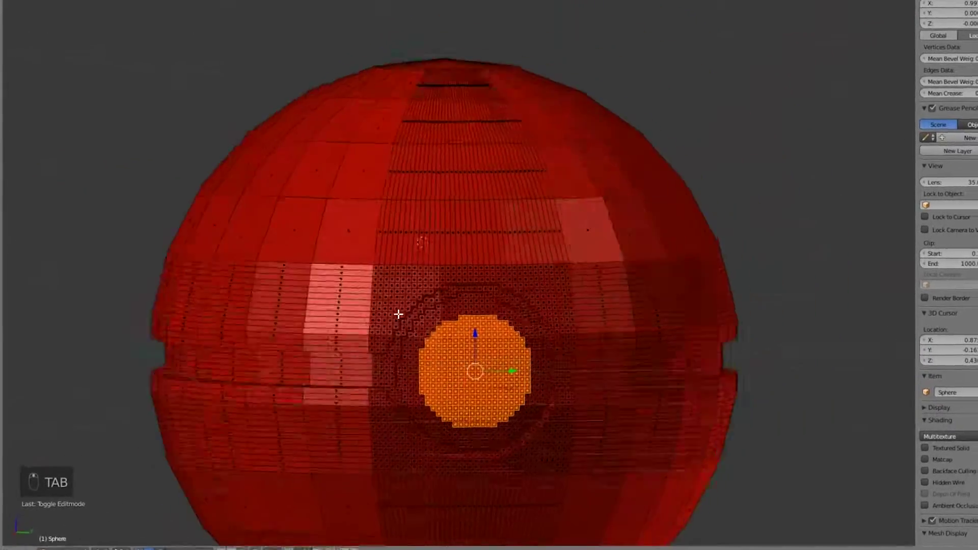
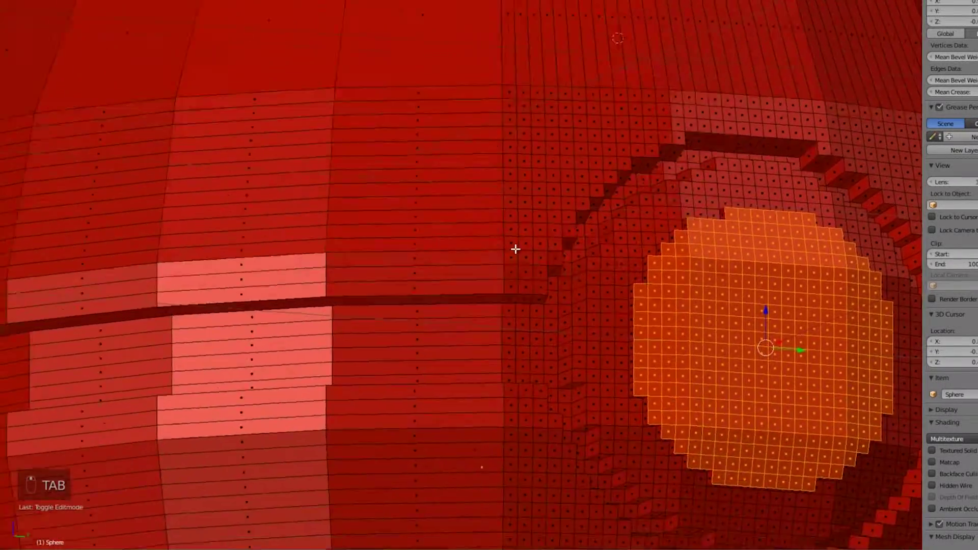
Box-select a stretch of faces along the sunken equator band, adding a second section.
drag(522, 295, 542, 341)
drag(561, 351, 553, 388)
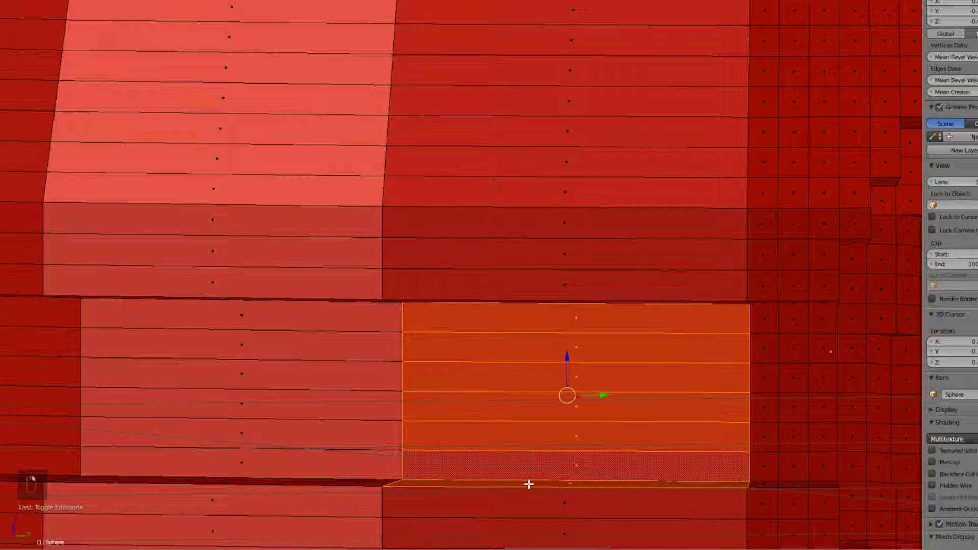
drag(315, 460, 312, 433)
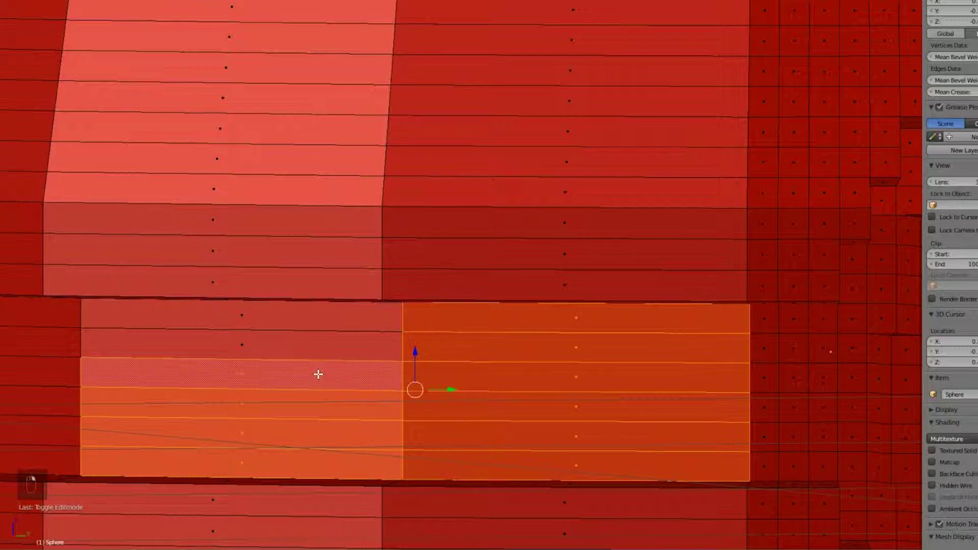
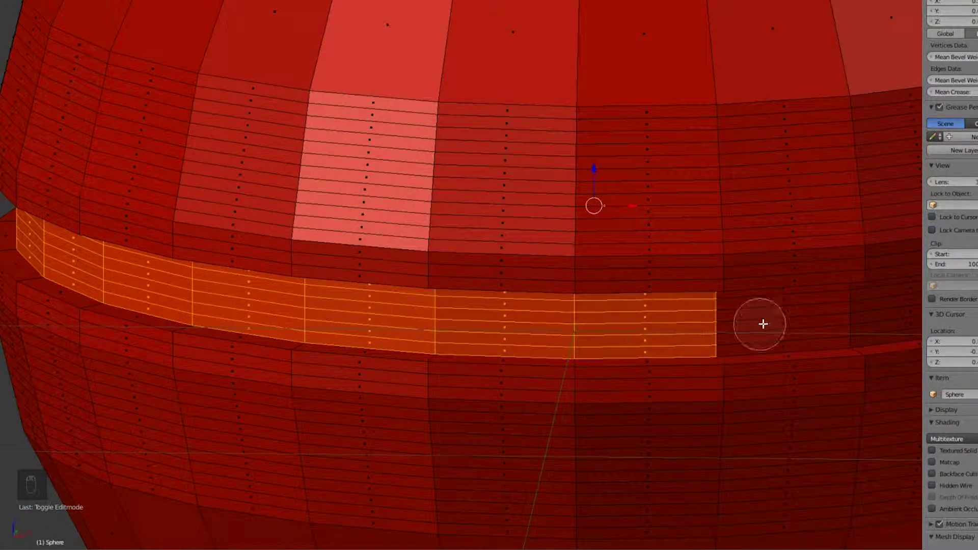
Extend the selection around the whole equator band so it can take the Black material.
key(c)
middle_click(659, 300)
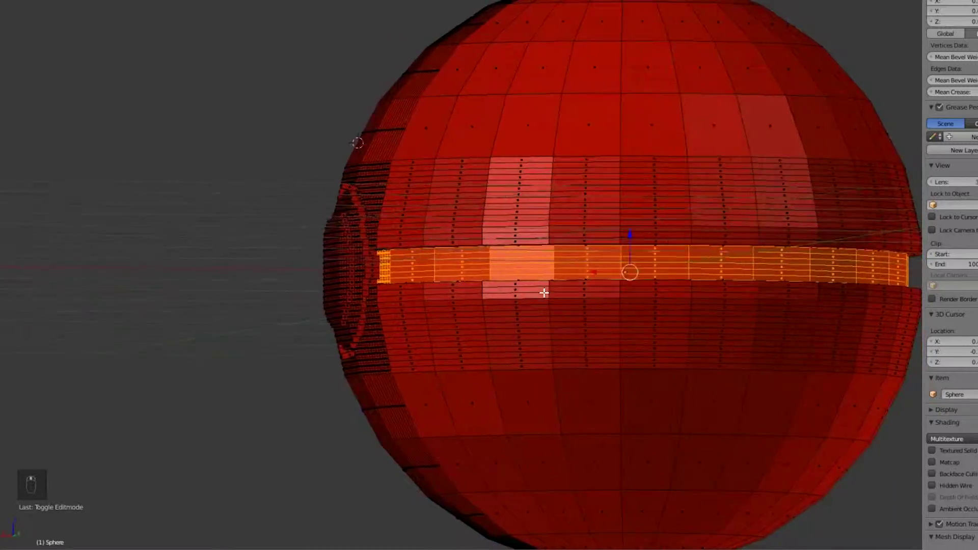
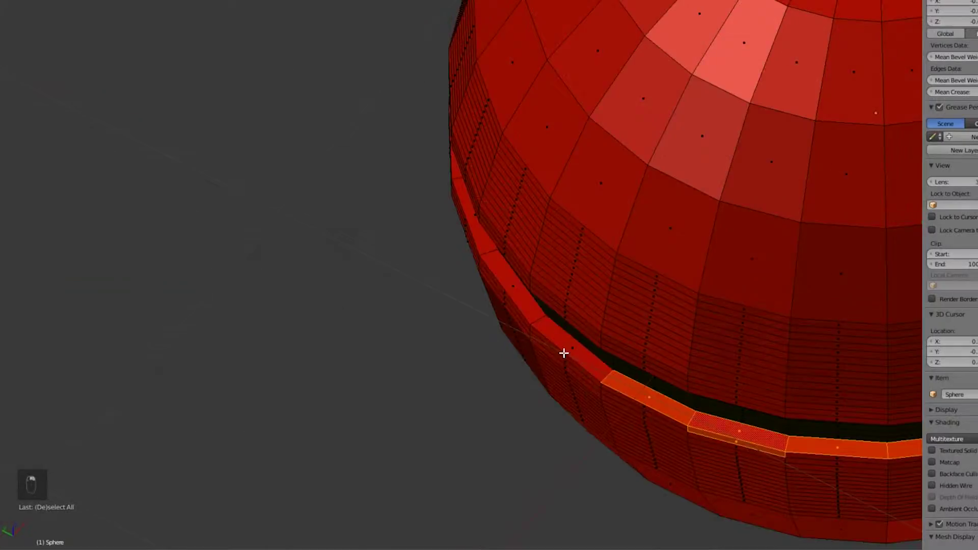
middle_click(684, 342)
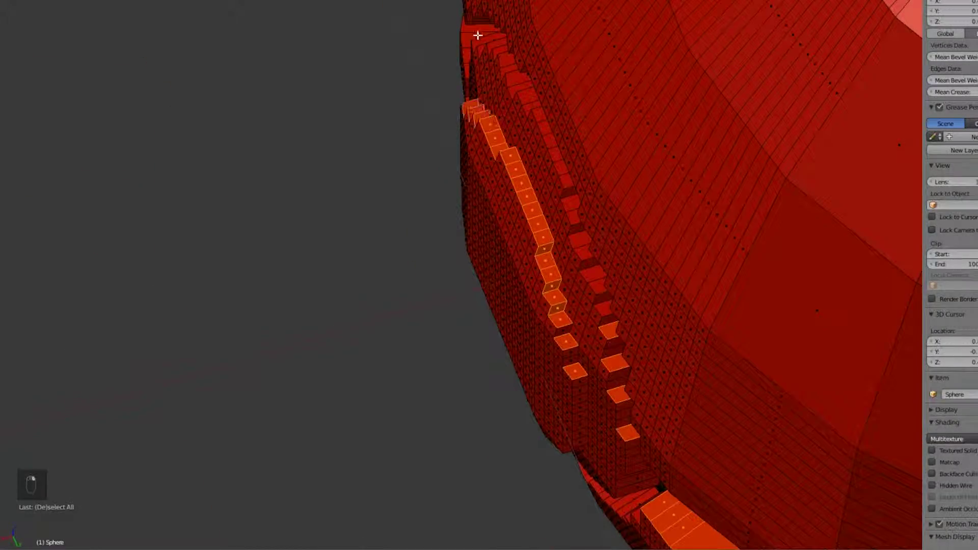
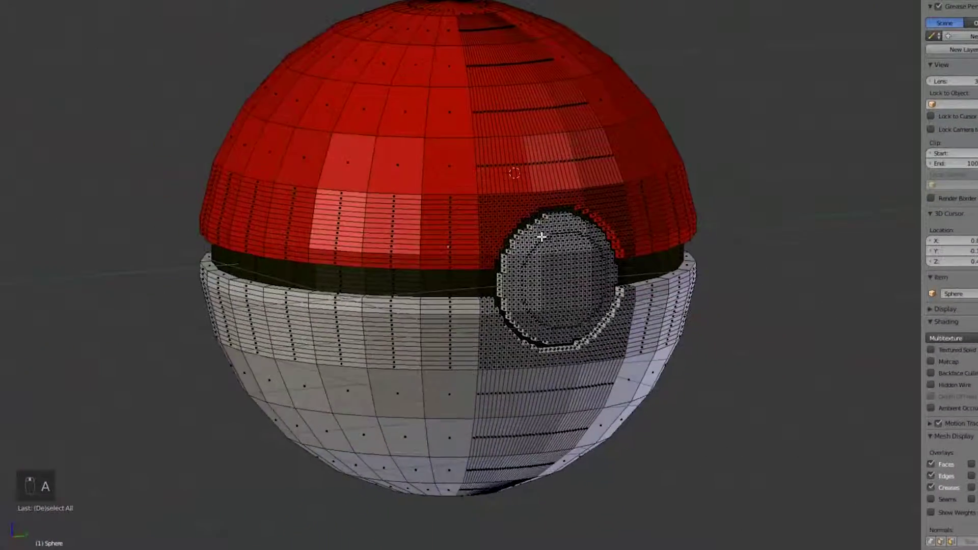
Return to Object Mode and orbit the finished red, white and black ball to check the colouring.
key(Tab)
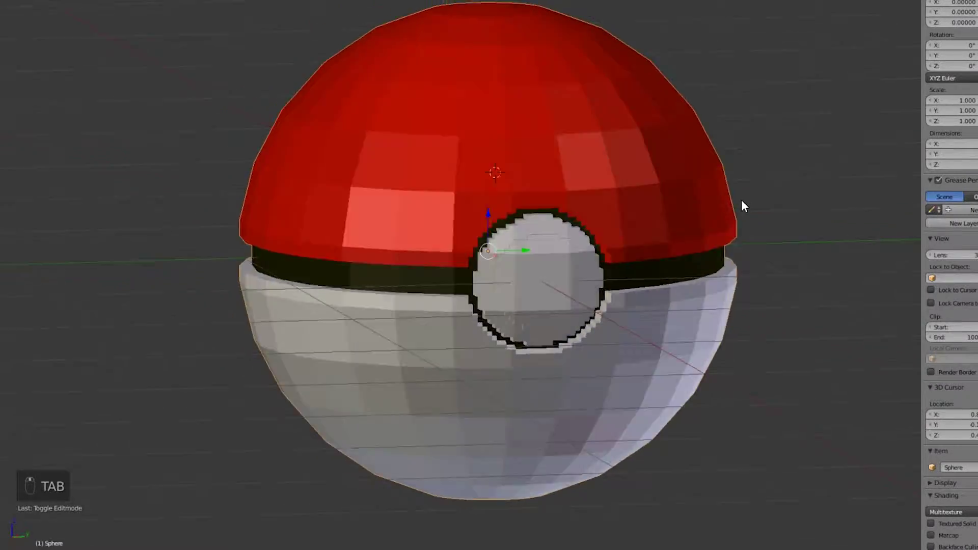
drag(623, 202, 741, 187)
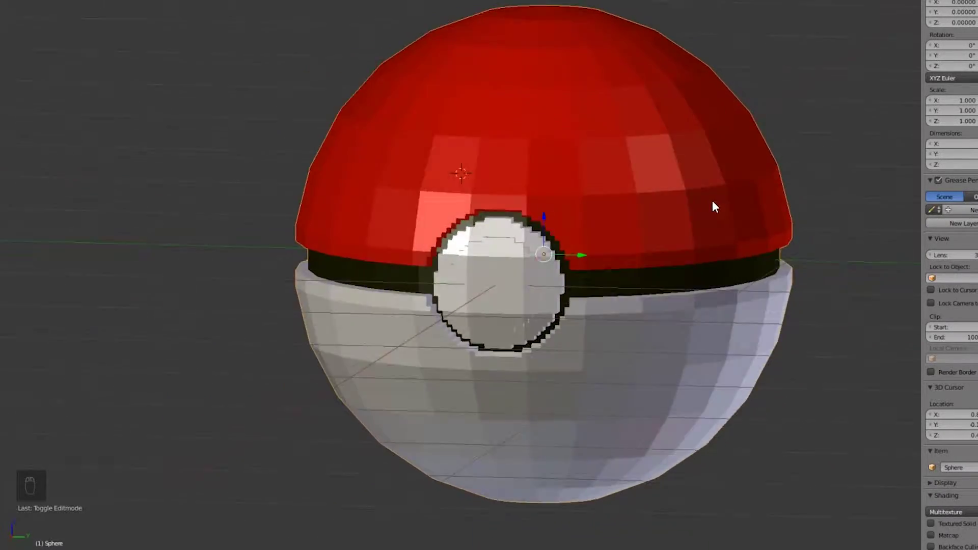
drag(770, 206, 486, 190)
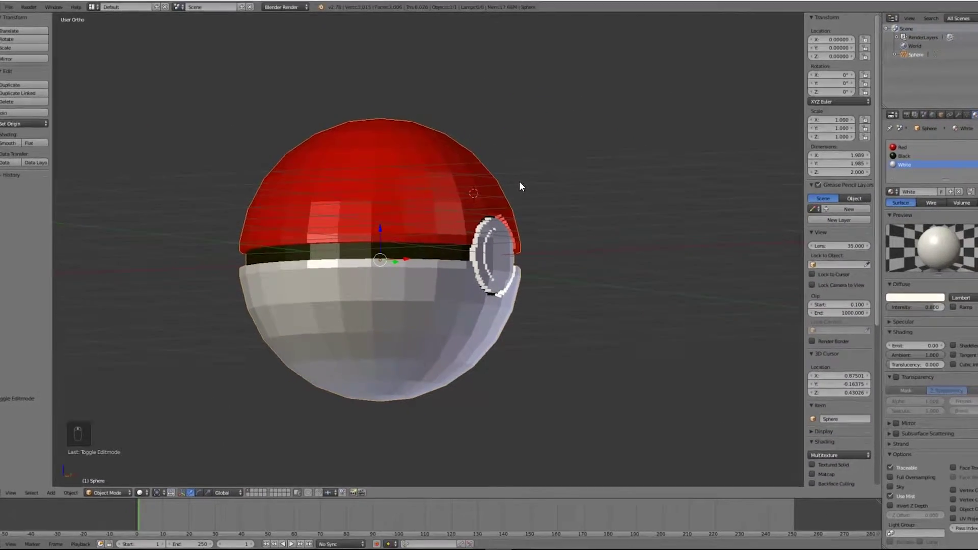